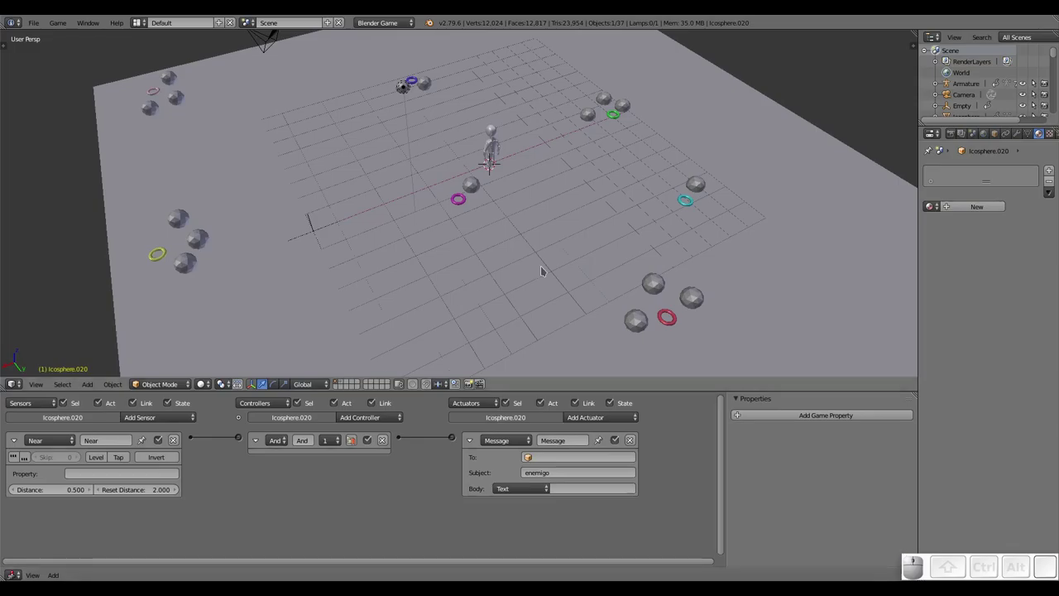
Orbit around the whole game scene and select the character and its armature
scroll(down, 3)
drag(496, 181, 540, 147)
middle_click(502, 140)
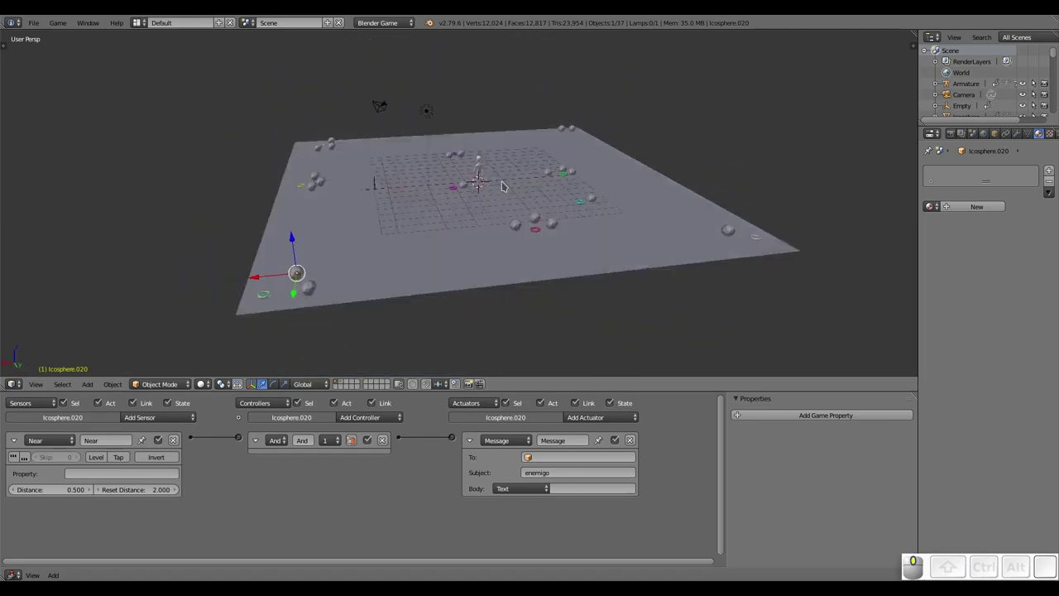
scroll(up, 3)
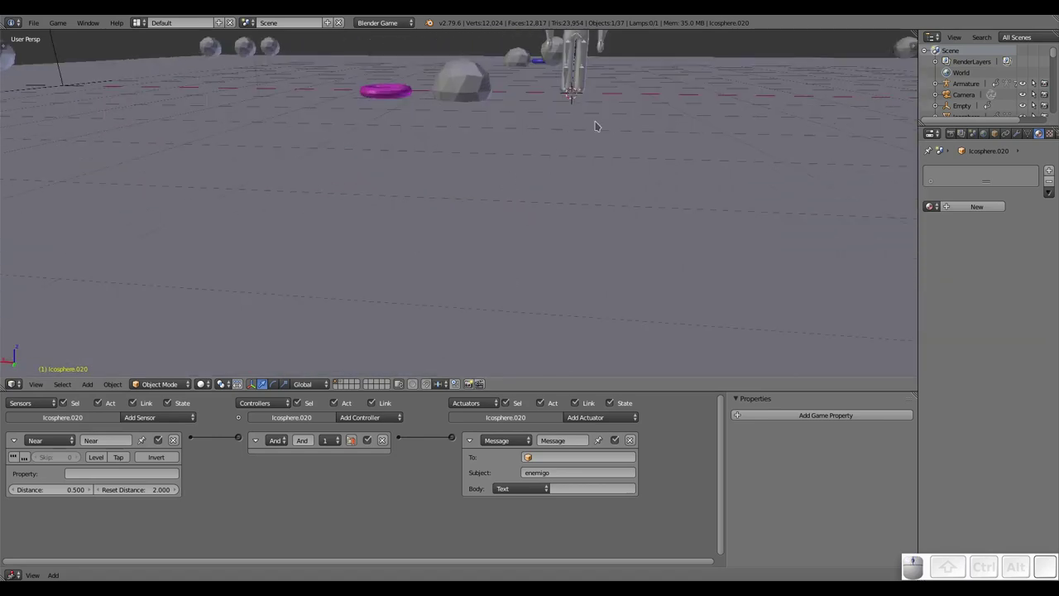
middle_click(583, 123)
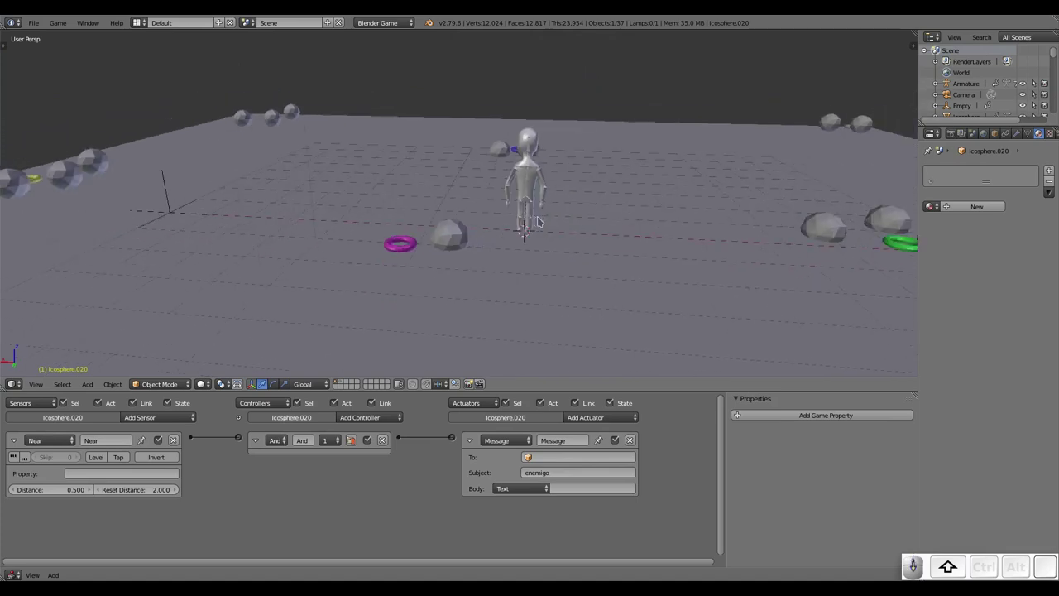
drag(539, 219, 563, 228)
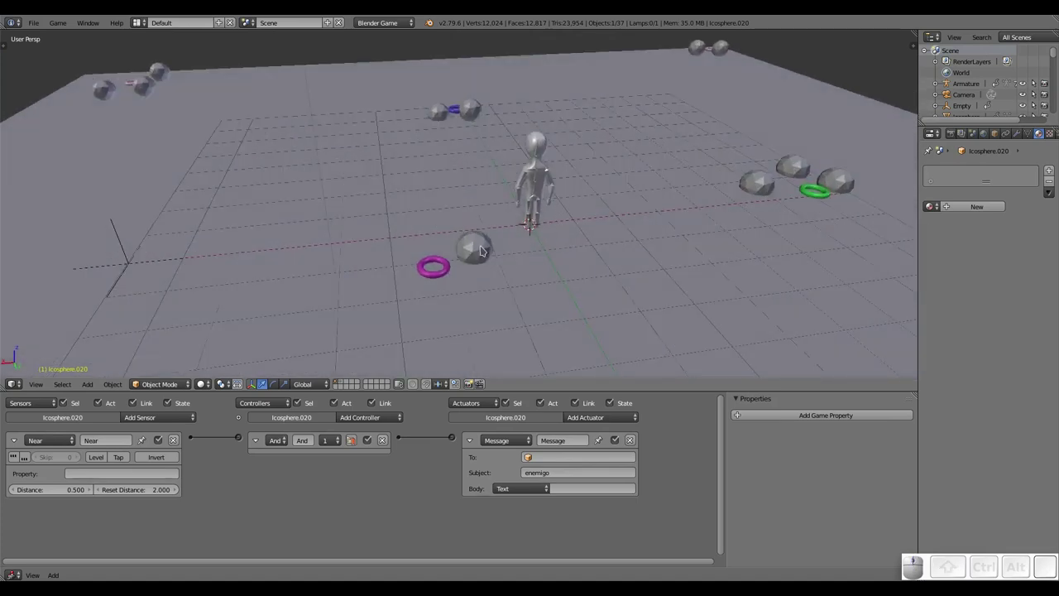
right_click(485, 247)
right_click(541, 169)
right_click(542, 168)
Inspect the character from several angles, then select the Camera to show its lens settings
middle_click(542, 195)
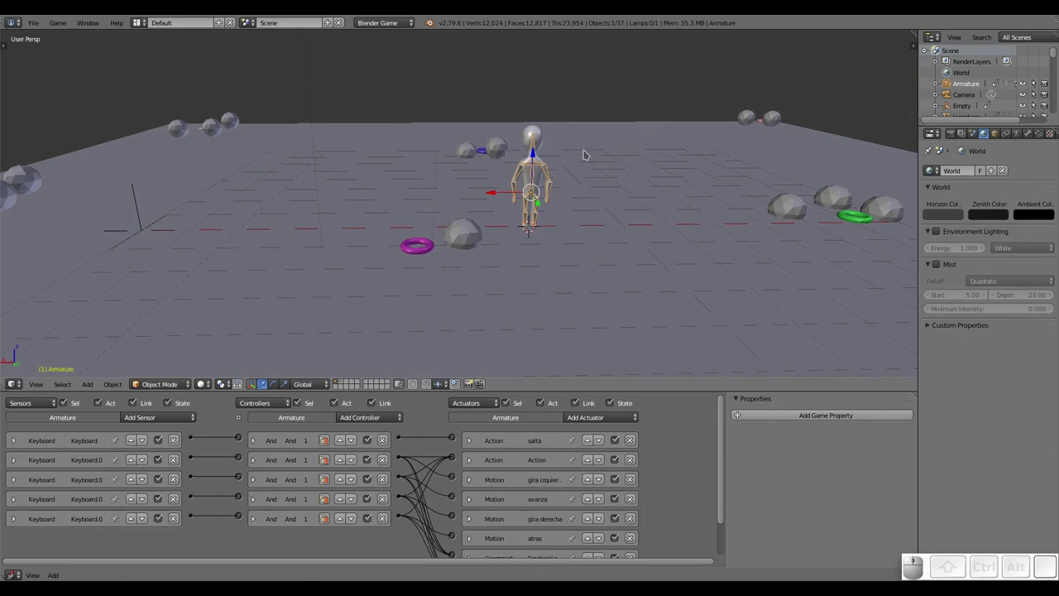
scroll(down, 3)
scroll(up, 3)
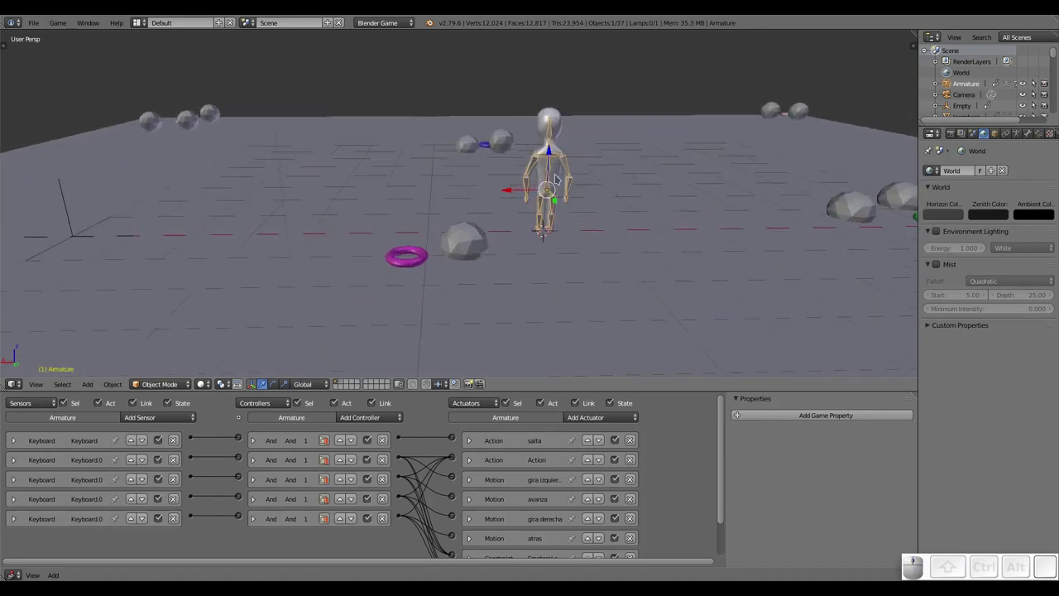
drag(554, 178, 496, 256)
middle_click(506, 246)
drag(514, 206, 510, 211)
middle_click(510, 211)
scroll(up, 3)
middle_click(518, 206)
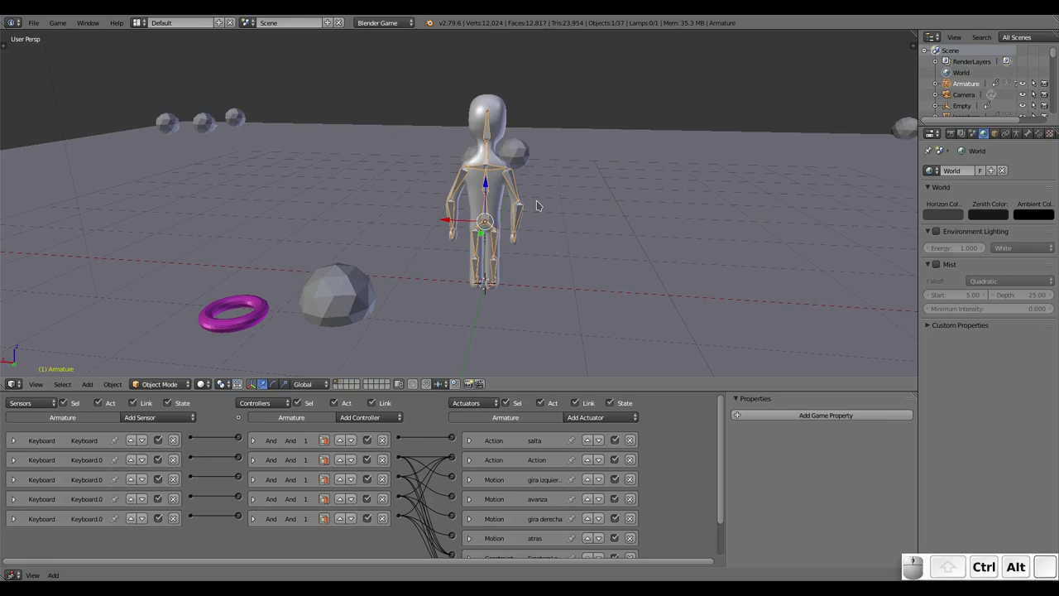
scroll(down, 3)
right_click(332, 58)
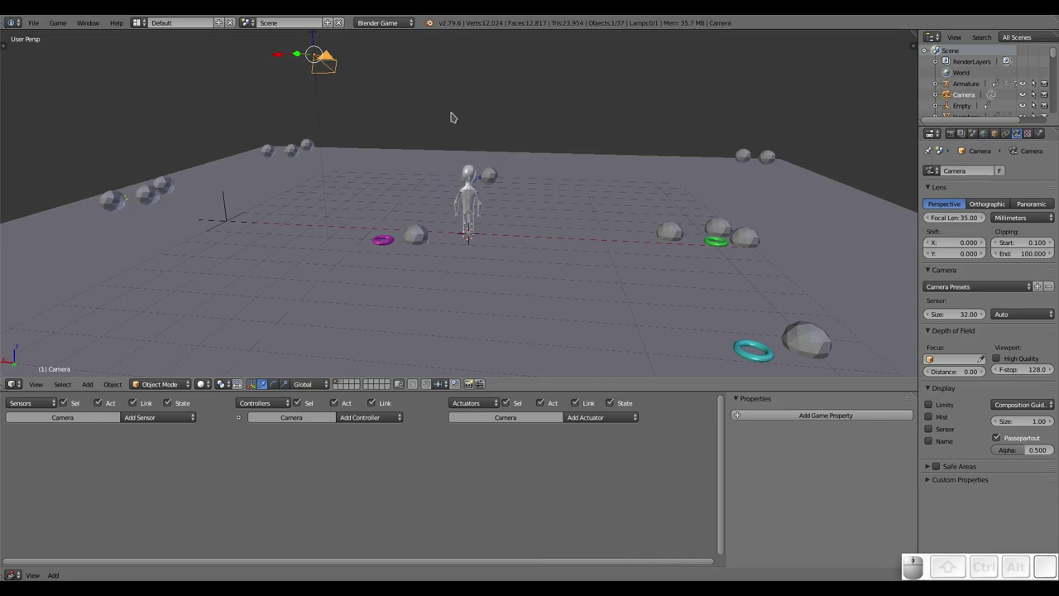
Switch to the camera view and dolly the camera in along its local Z axis toward the character
scroll(down, 3)
scroll(up, 3)
scroll(up, 3)
scroll(down, 3)
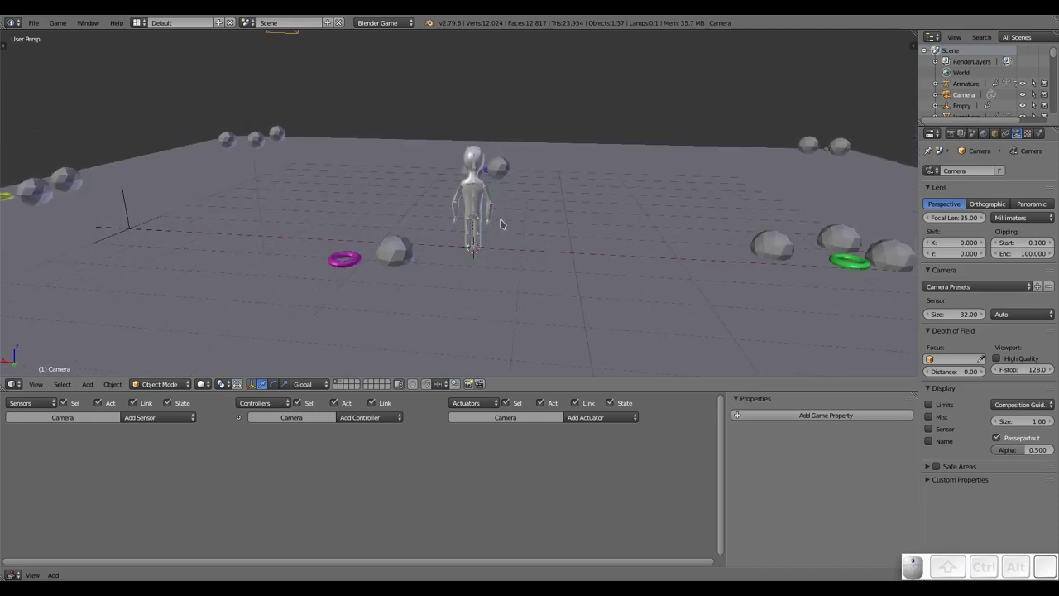
scroll(down, 3)
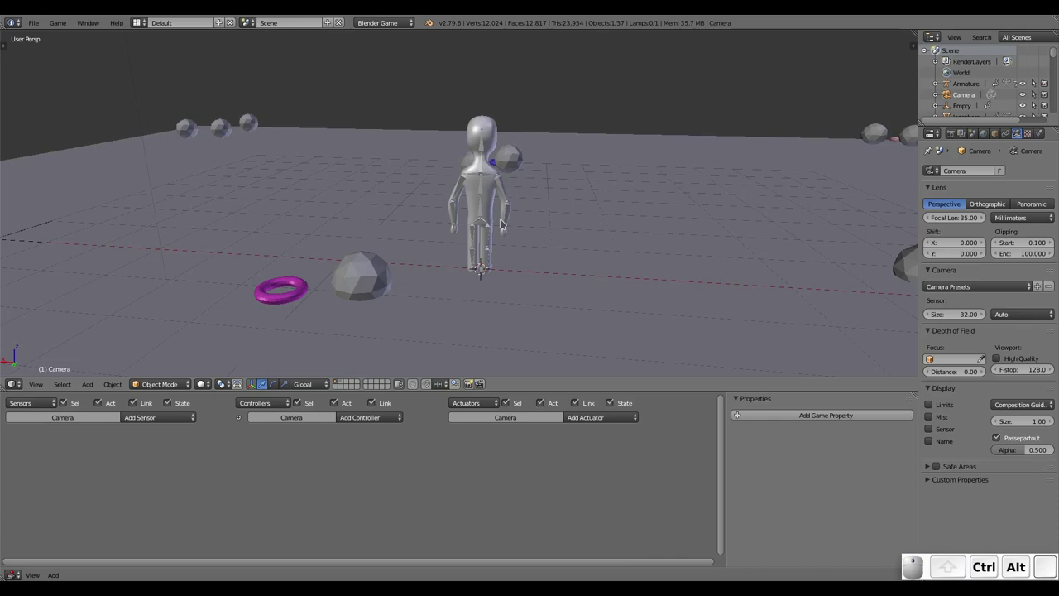
key(ctrl+alt+0)
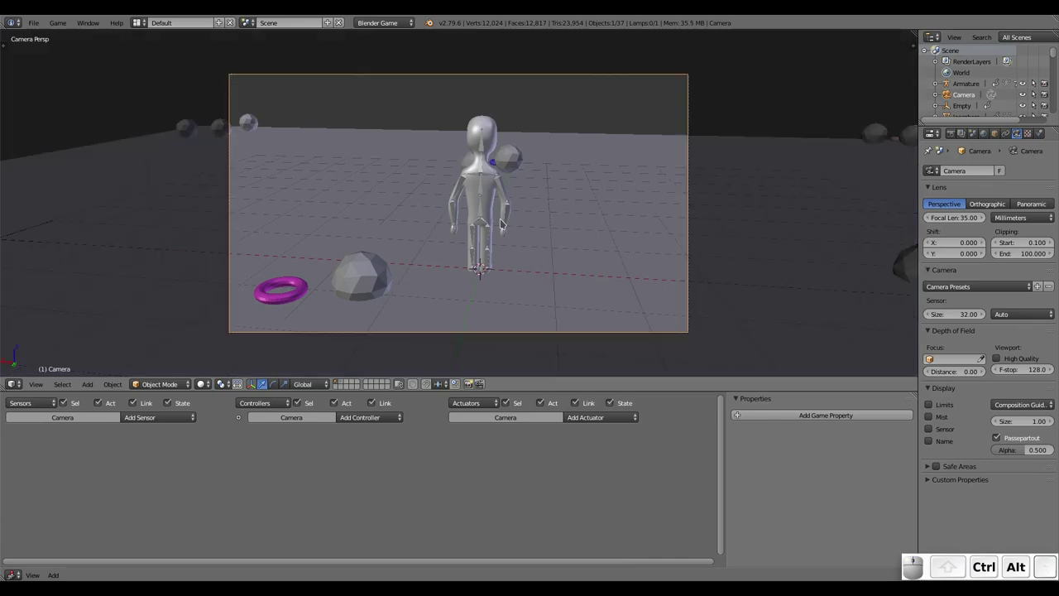
key(g)
middle_click(527, 223)
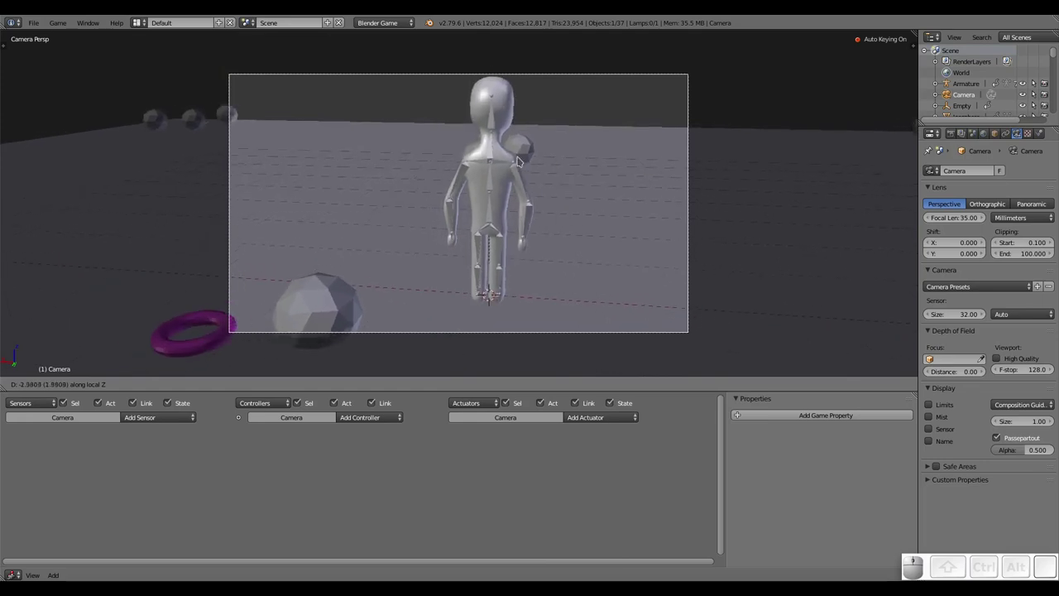
click(522, 155)
Reposition the camera so it frames the character tightly, then select the character mesh
key(g)
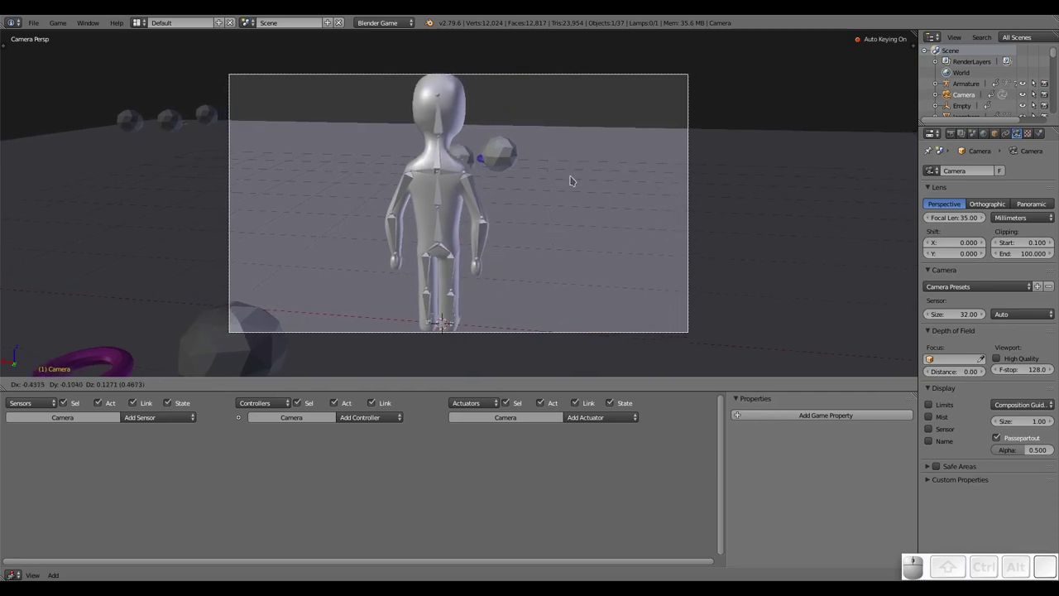
click(576, 178)
key(g)
middle_click(576, 181)
click(577, 201)
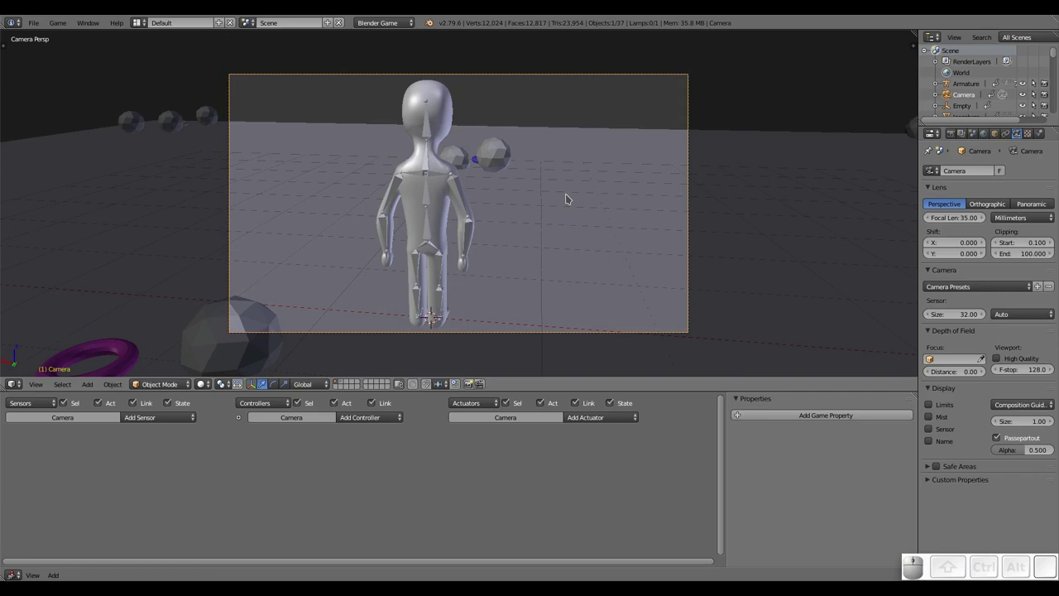
right_click(410, 118)
Select the Camera and add the character mesh so both are selected with the mesh active
key(h)
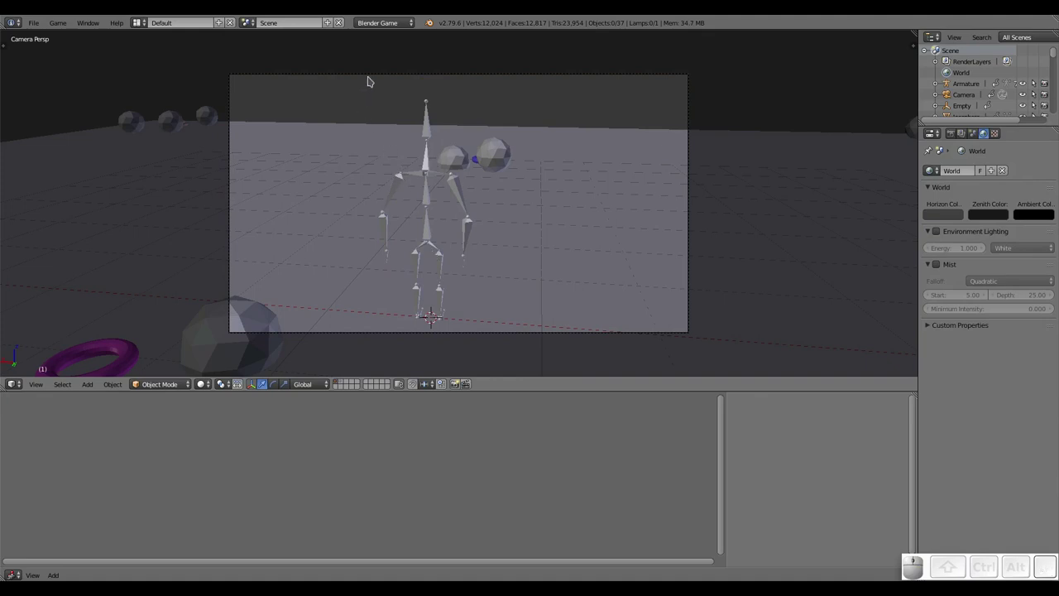
right_click(372, 78)
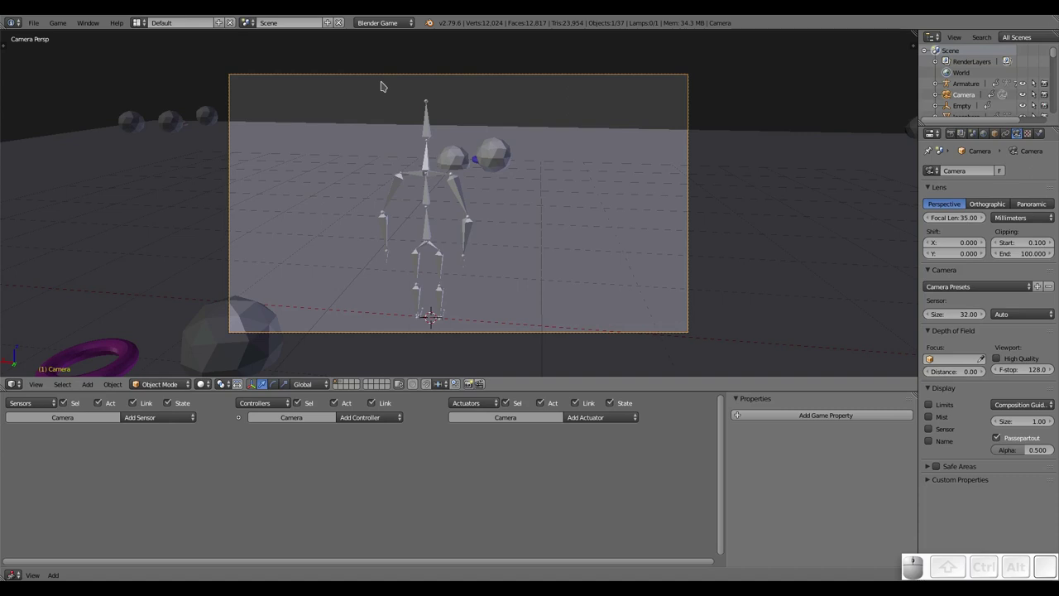
key(alt+h)
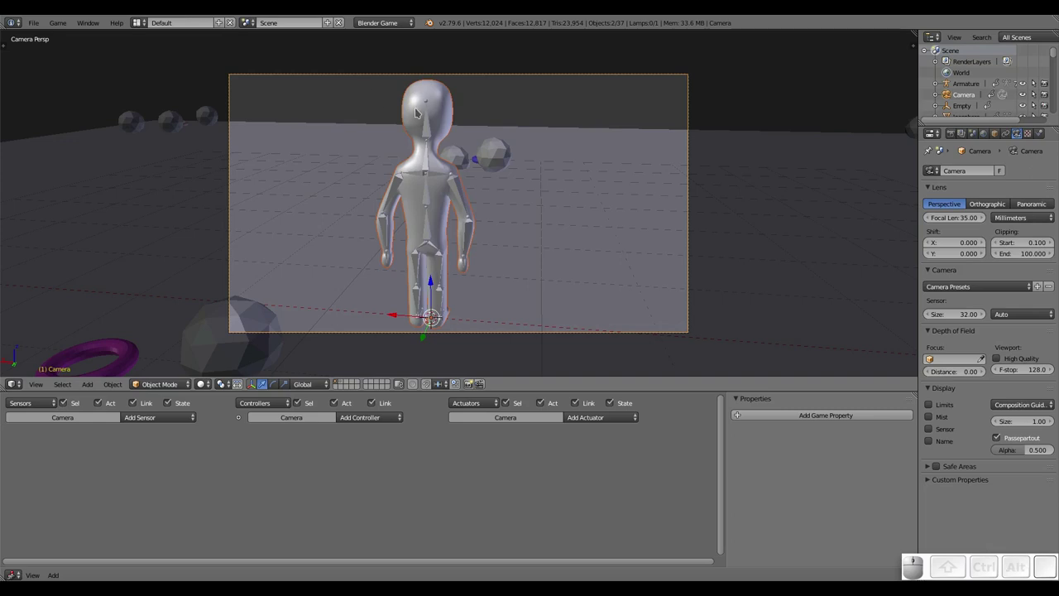
right_click(535, 76)
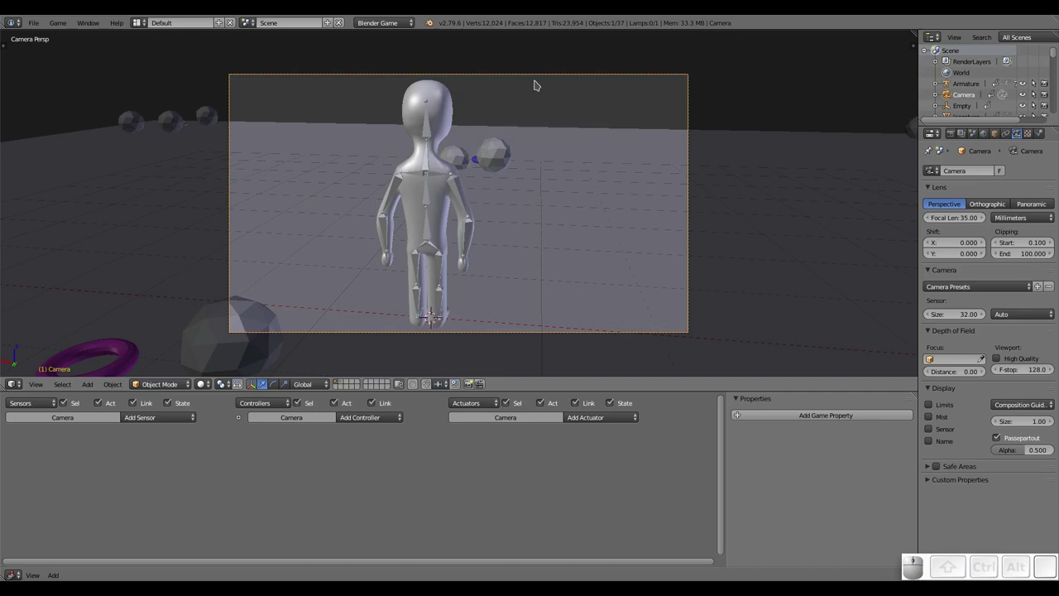
right_click(451, 113)
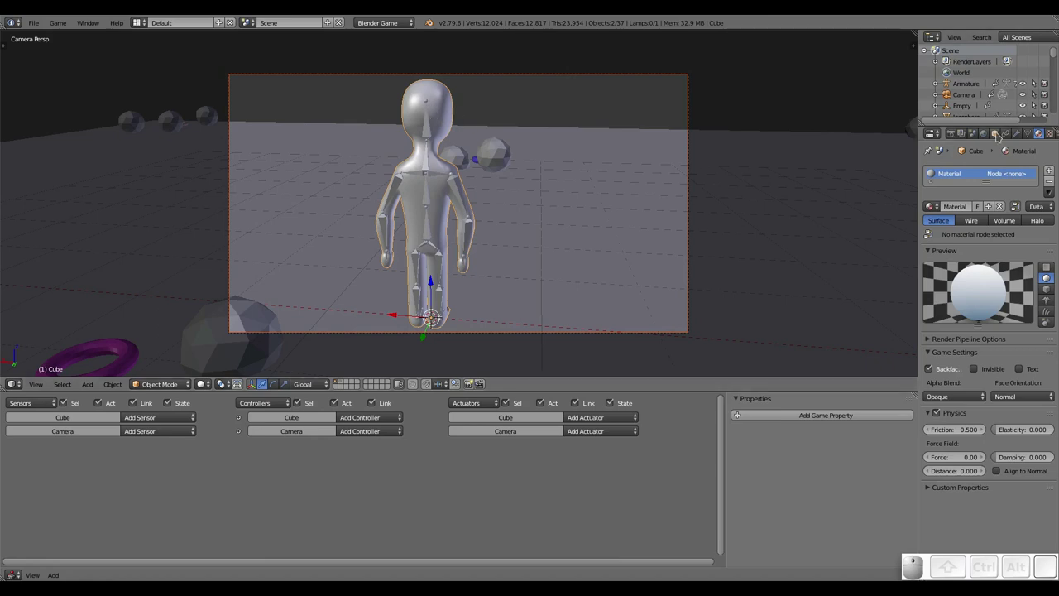
click(999, 134)
click(981, 174)
key(p)
key(a)
key(n)
key(c)
key(r)
key(a)
key(c)
key(i)
key(o)
key(Return)
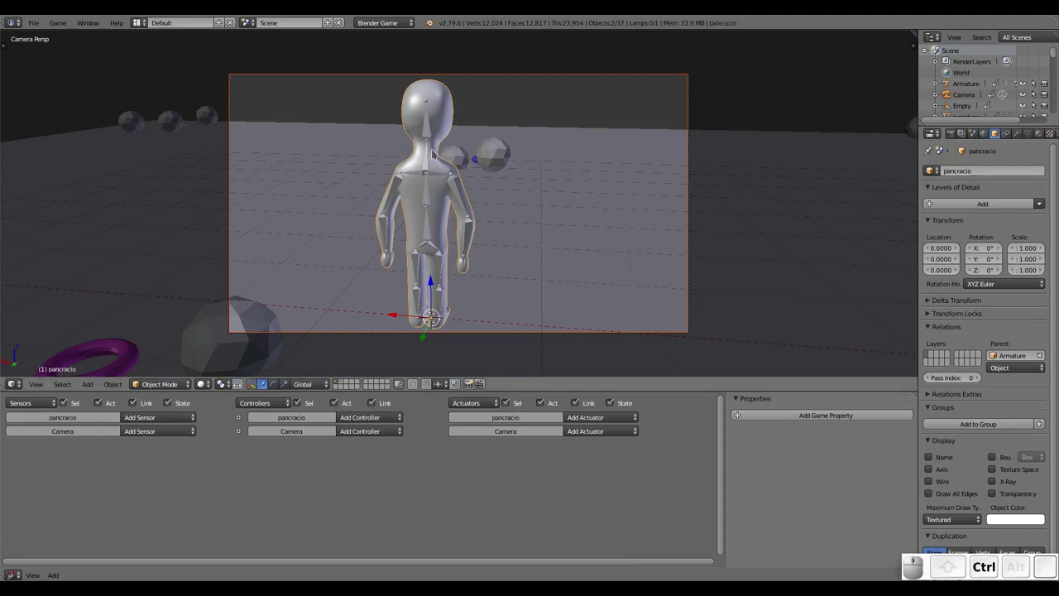
key(ctrl+p)
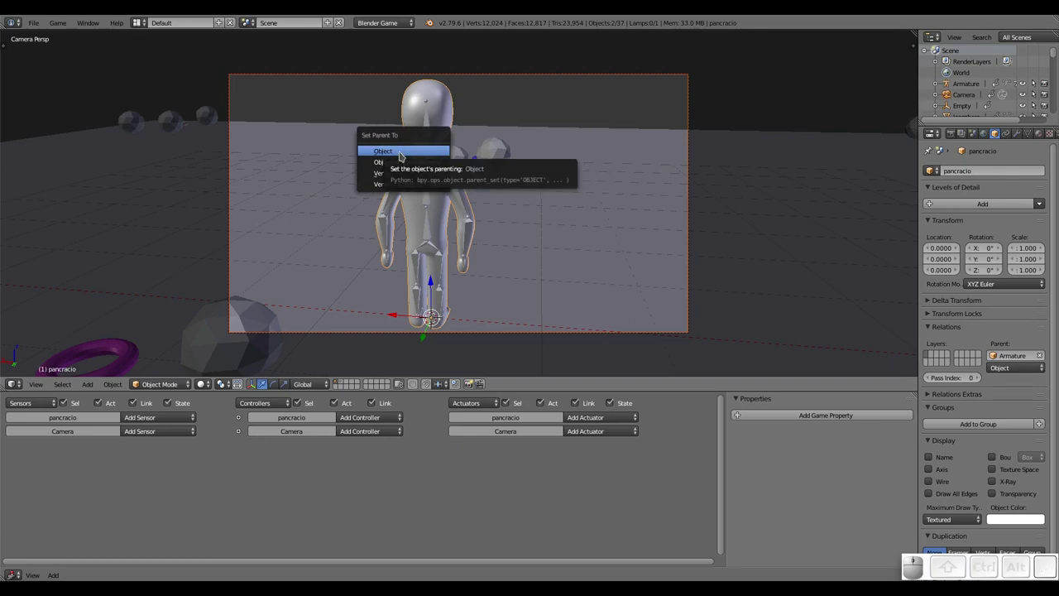
click(404, 153)
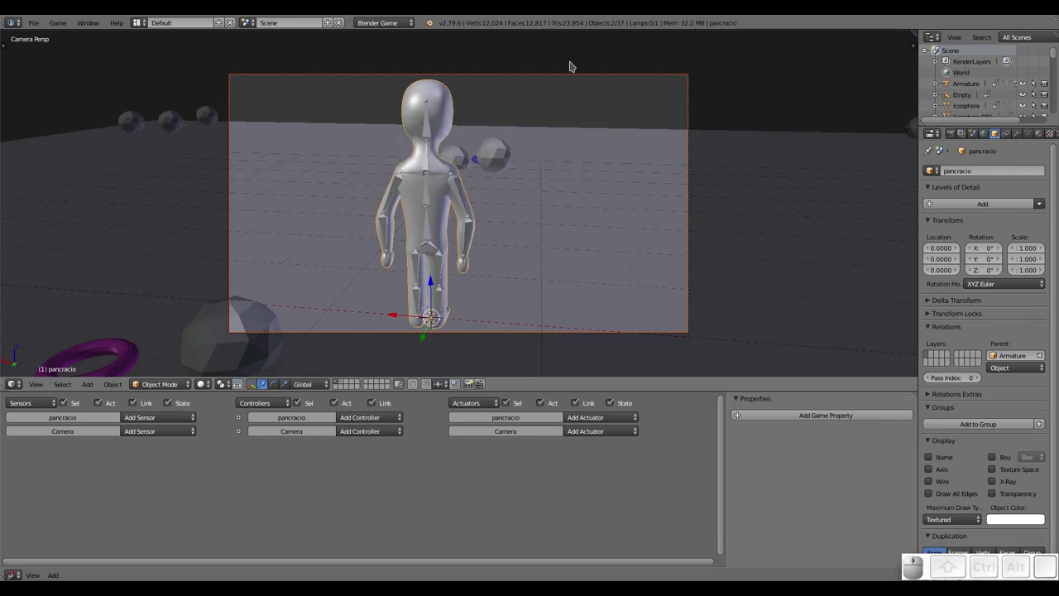
key(p)
key(Up)
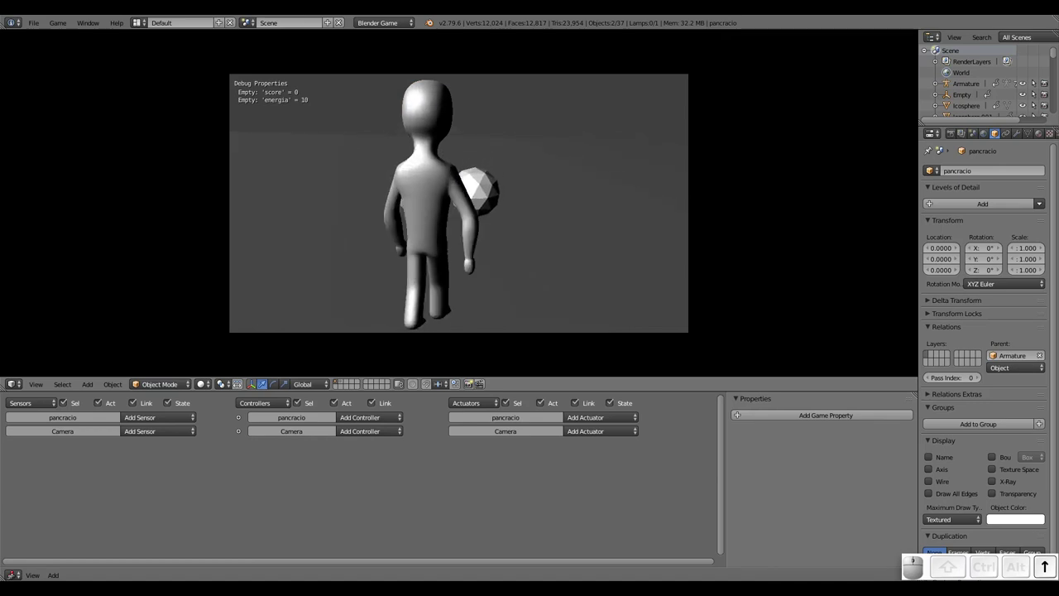
key(Left)
key(Up)
key(Left)
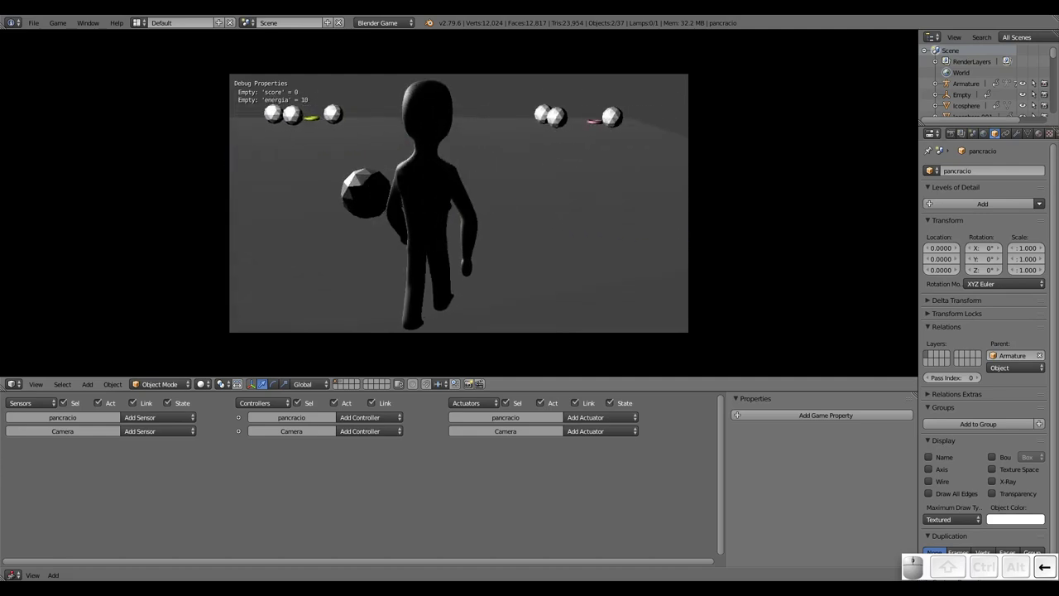
key(Up)
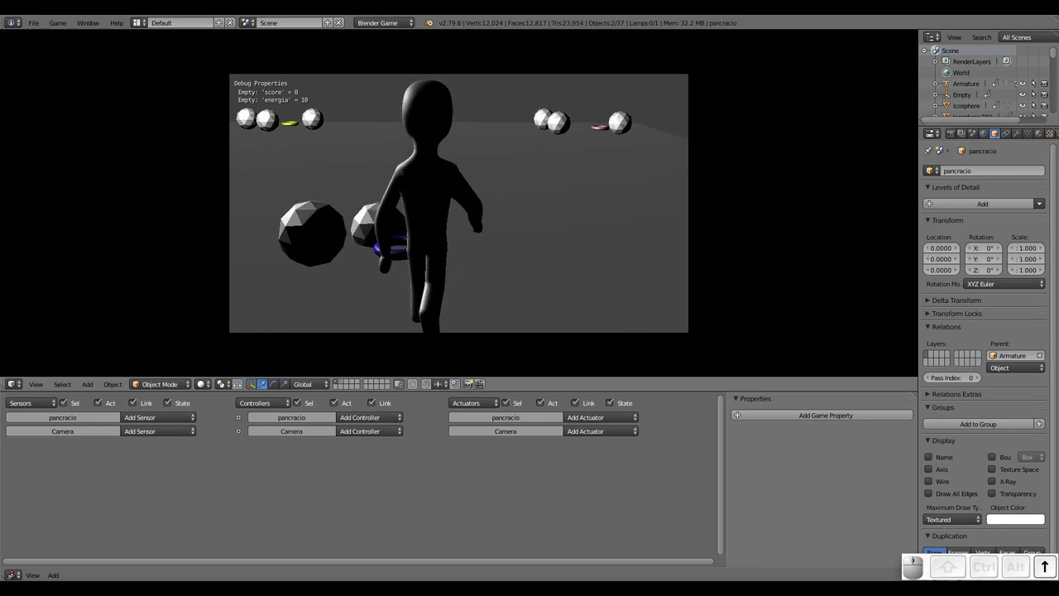
key(Left)
key(Right)
key(Up)
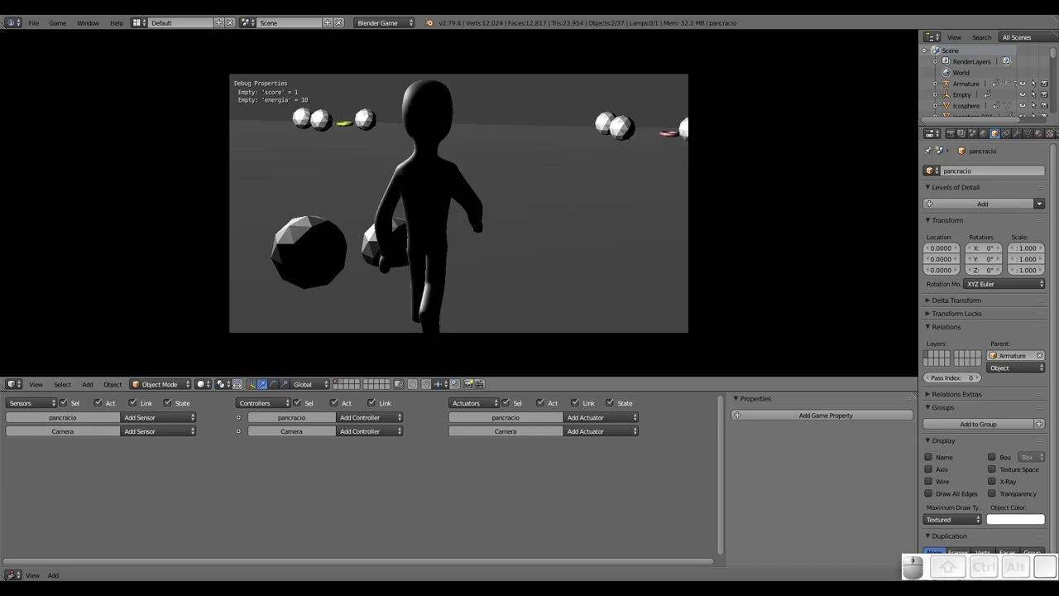
key(Down)
key(Left)
key(Up)
key(Left)
key(Right)
key(Up)
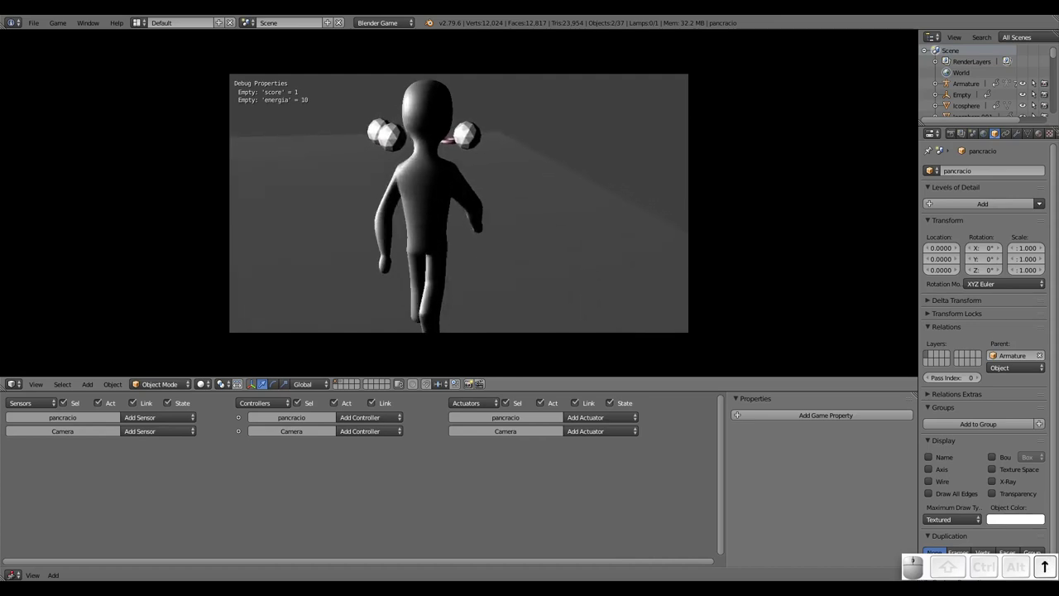
key(Left)
key(Right)
key(Up)
key(Left)
key(Right)
key(Up)
key(Left)
key(Right)
key(Up)
key(Down)
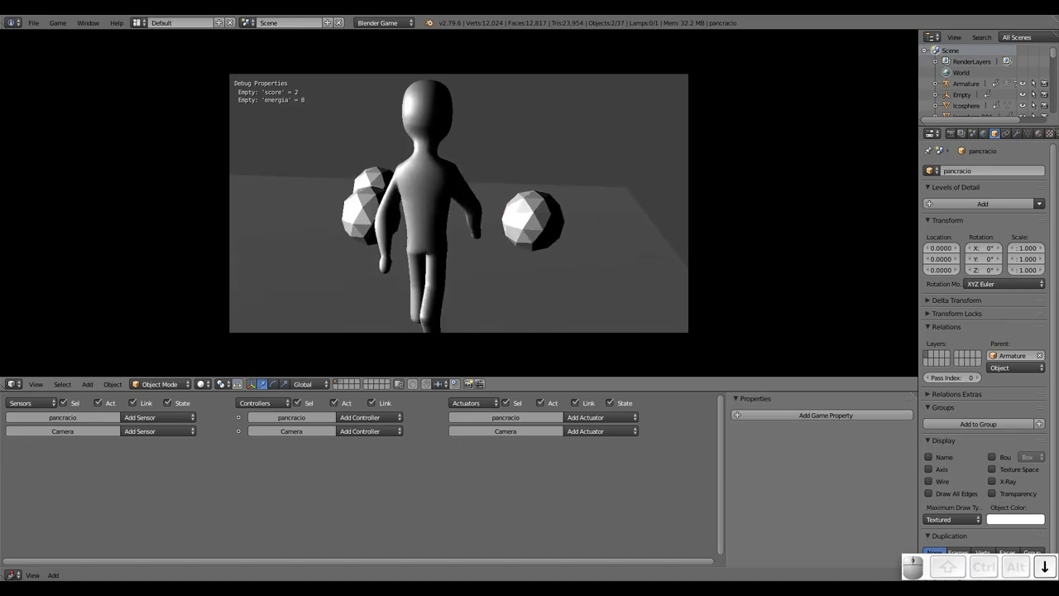
key(Escape)
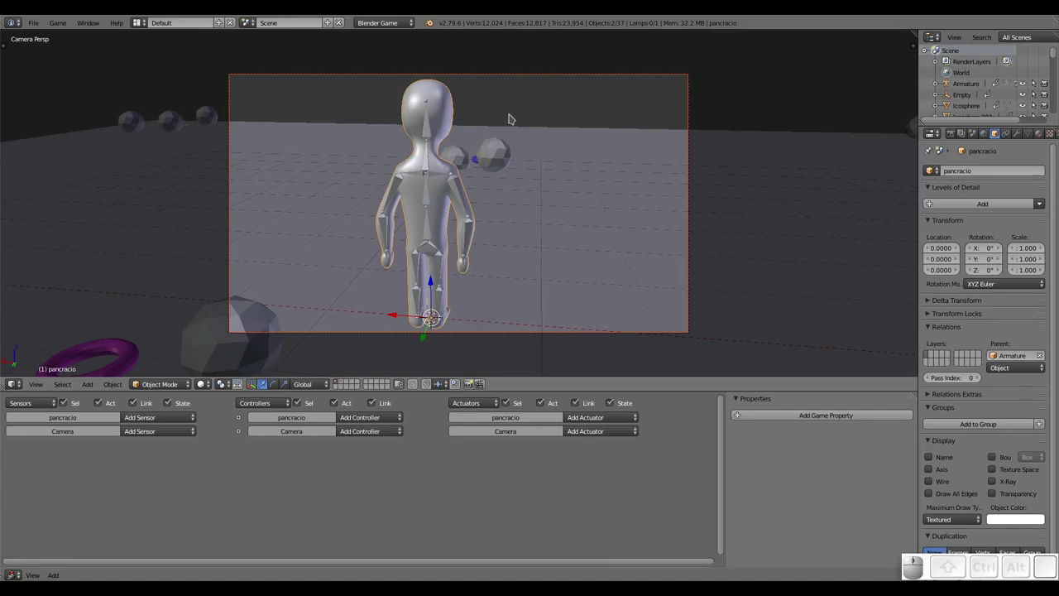
Clear the pancracio mesh's parent with Alt+P, then undo it
key(alt+p)
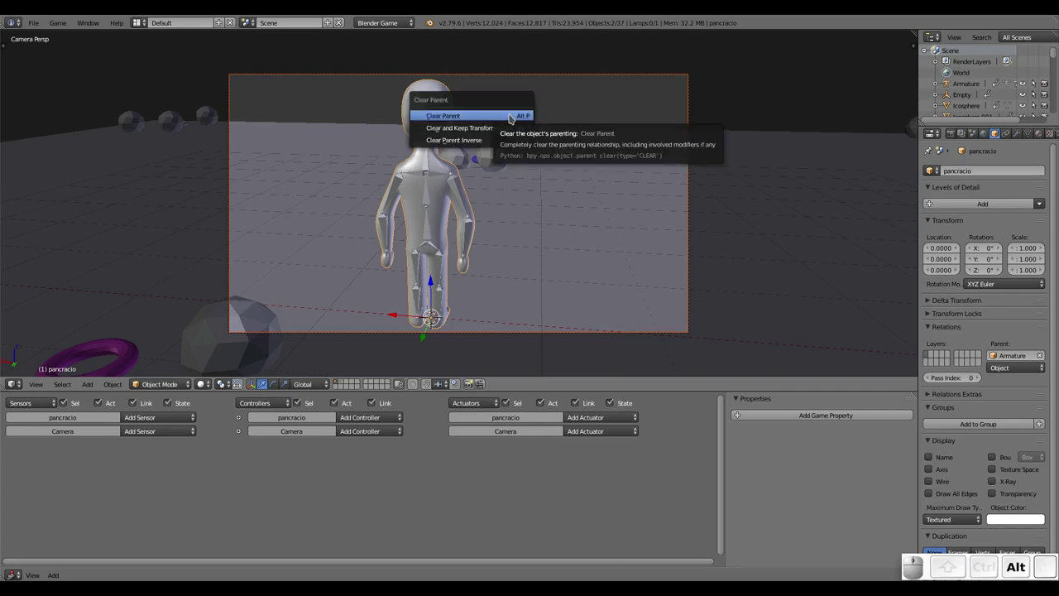
click(478, 120)
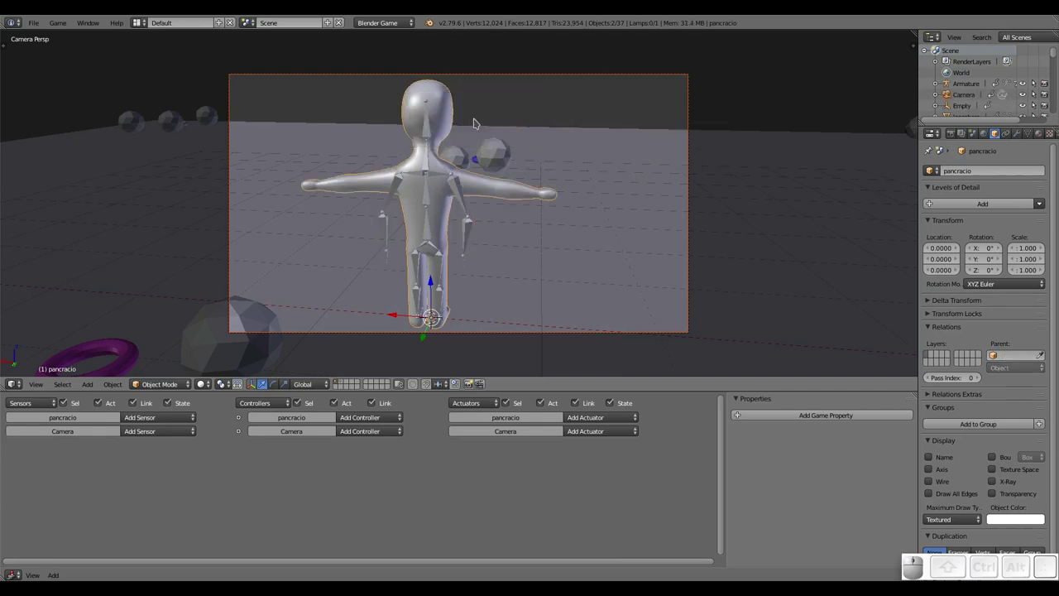
key(ctrl+z)
Select the Camera and clear its parent link to the pancracio mesh
right_click(488, 77)
key(alt+p)
key(alt+Escape)
key(ctrl+alt+z)
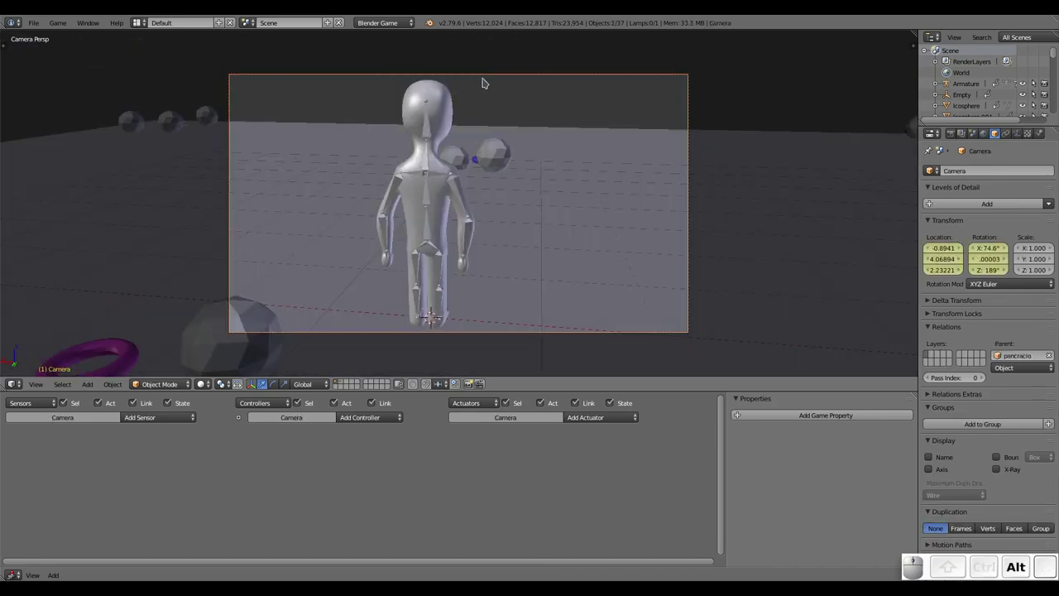
key(alt+p)
key(Down)
key(Up)
key(Return)
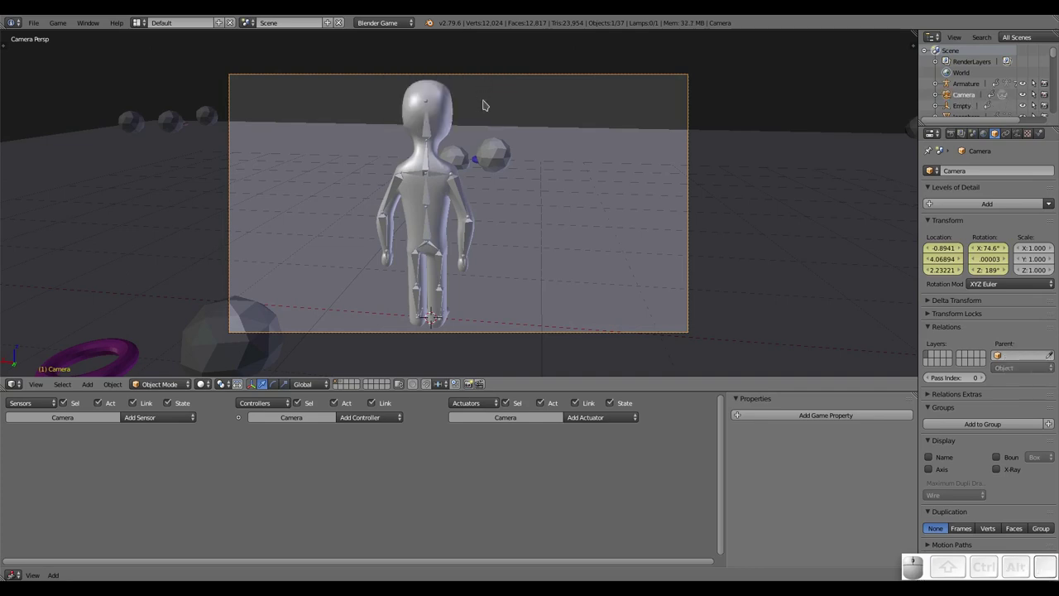
Briefly start and stop the game, then hide the pancracio mesh so only the armature shows
key(p)
key(Up)
key(Escape)
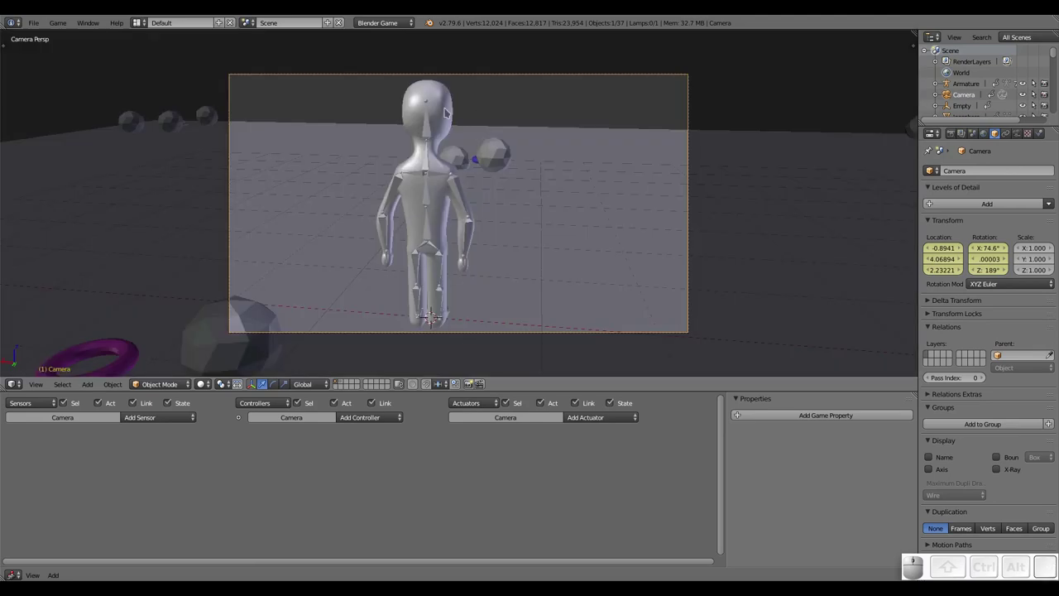
right_click(449, 110)
key(h)
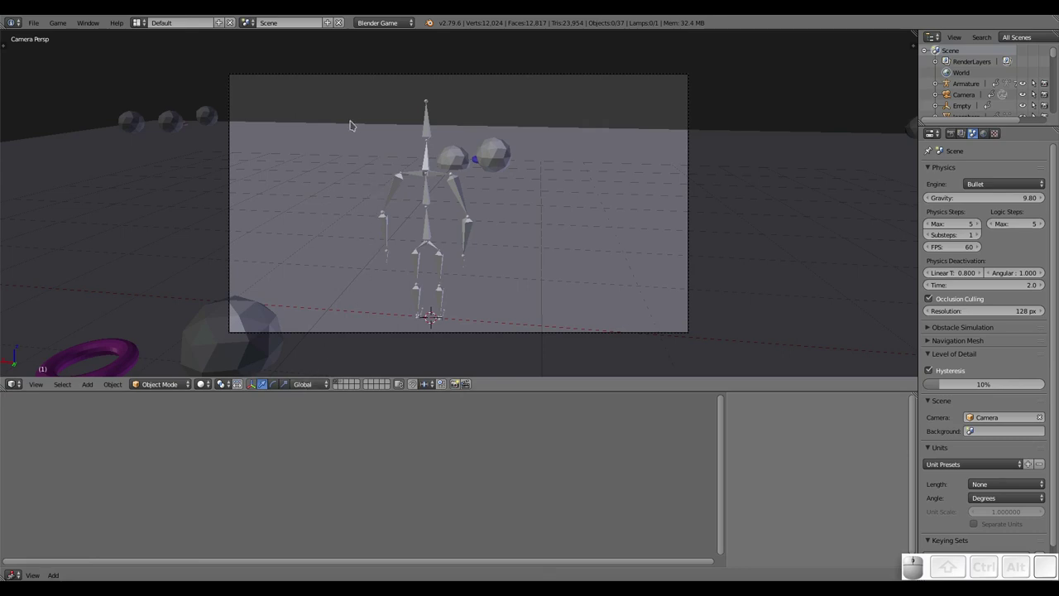
Parent the Camera to the Armature with Ctrl+P Object, then unhide the pancracio mesh
right_click(349, 76)
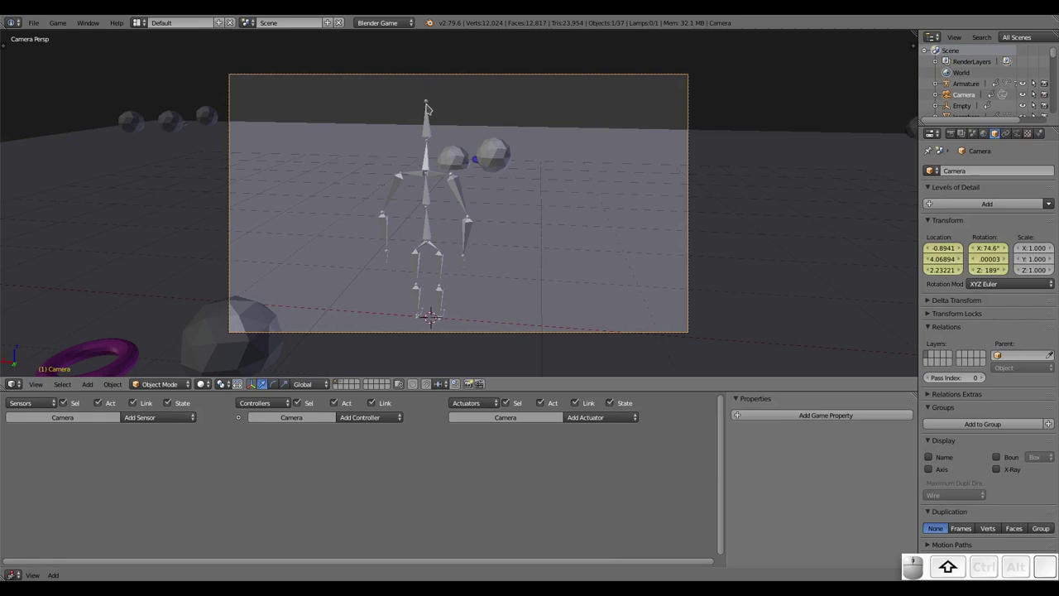
right_click(430, 106)
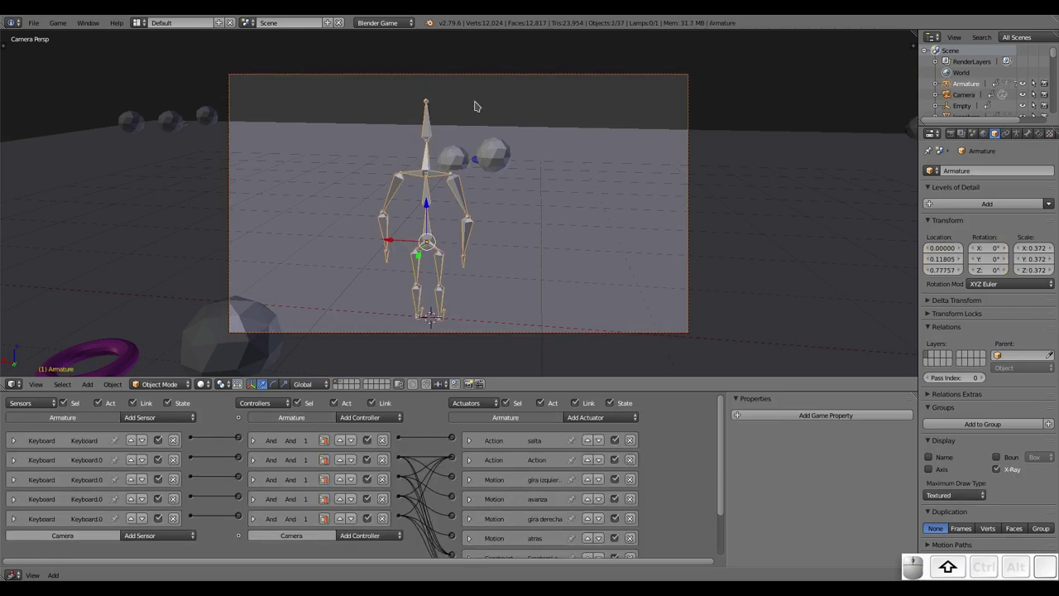
key(ctrl+p)
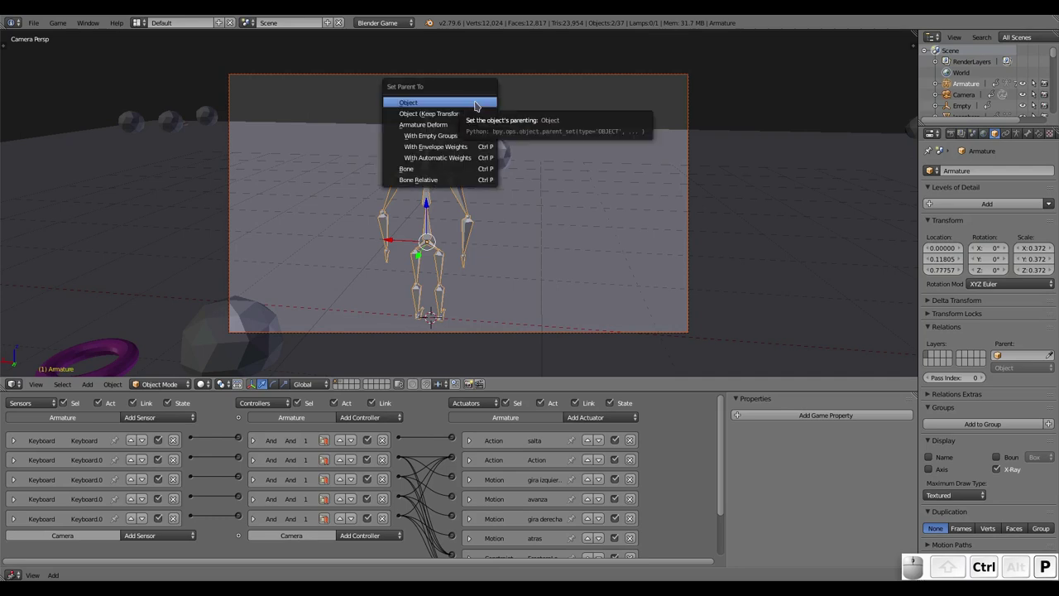
key(Return)
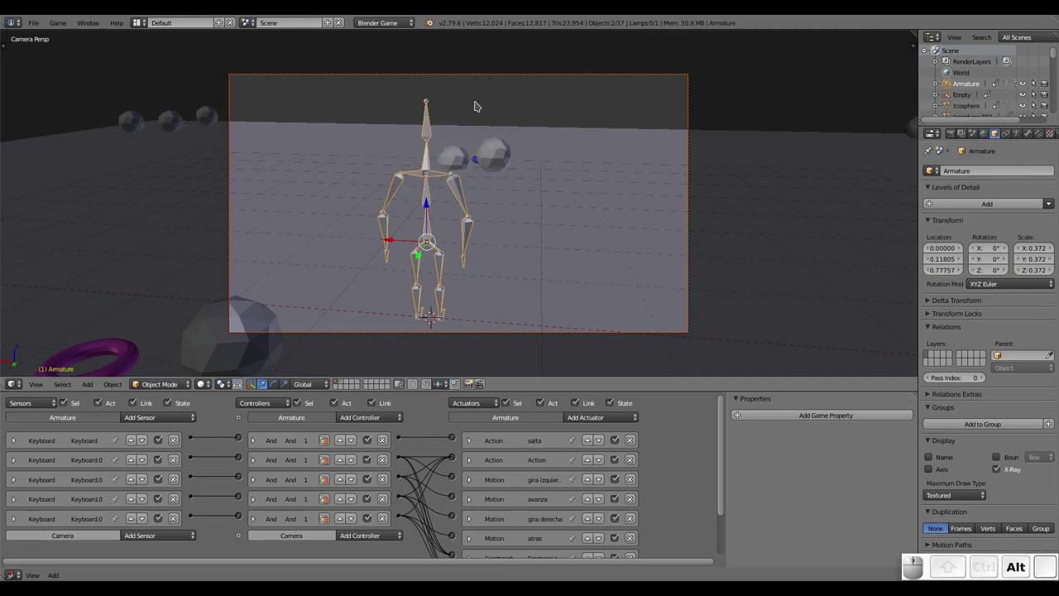
key(alt+h)
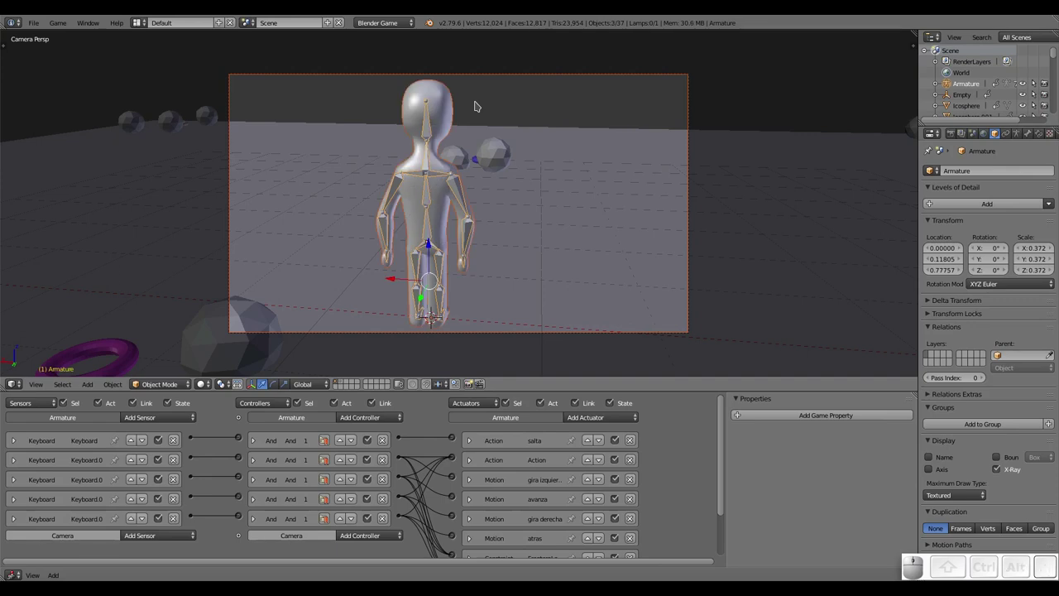
Run the game, steer the character with the arrow keys to test the following camera, then exit
key(p)
key(Up)
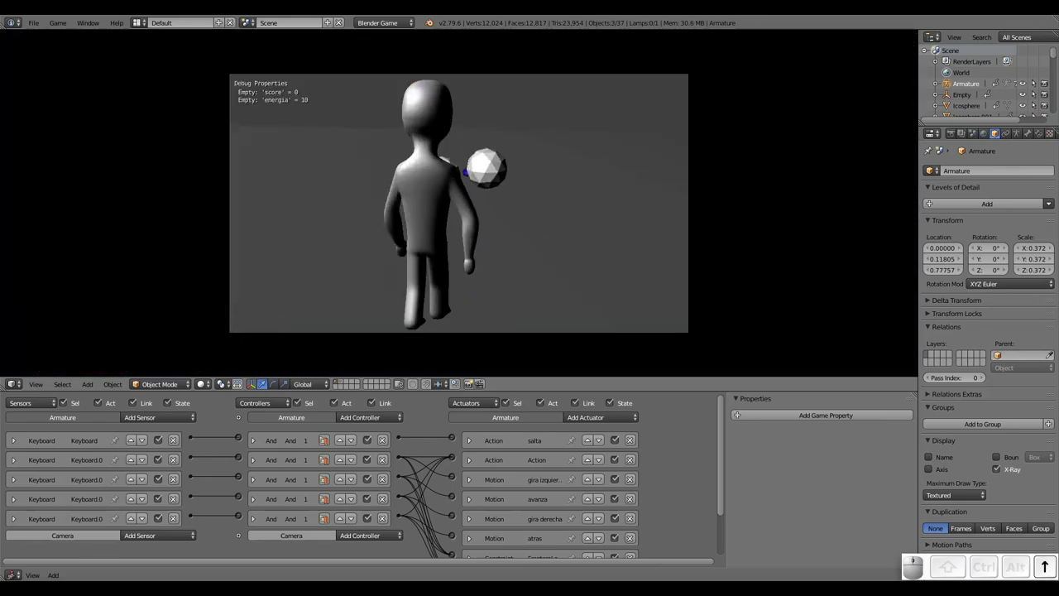
key(Right)
key(Up)
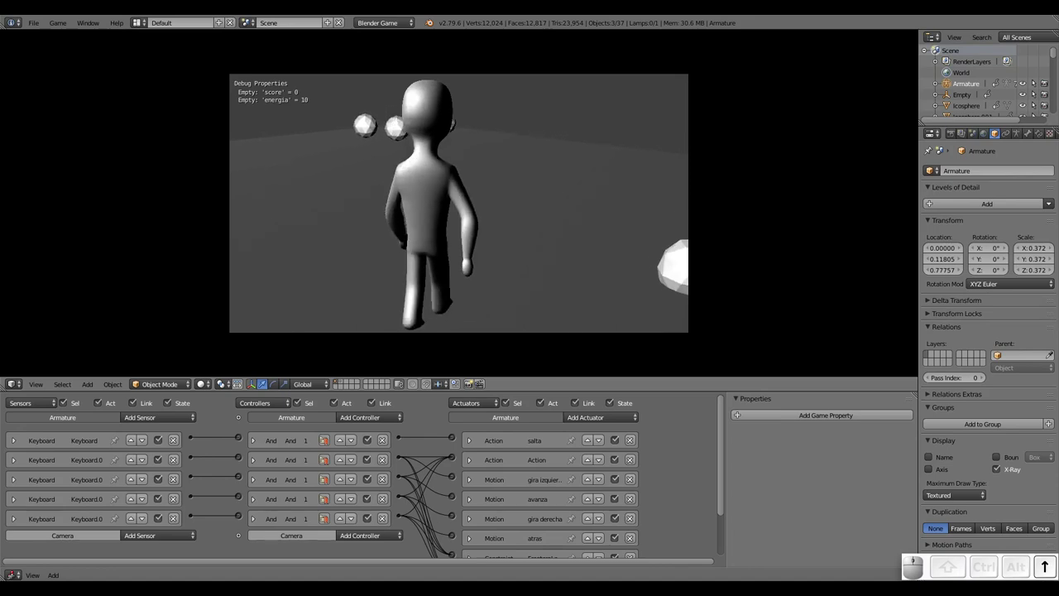
key(Left)
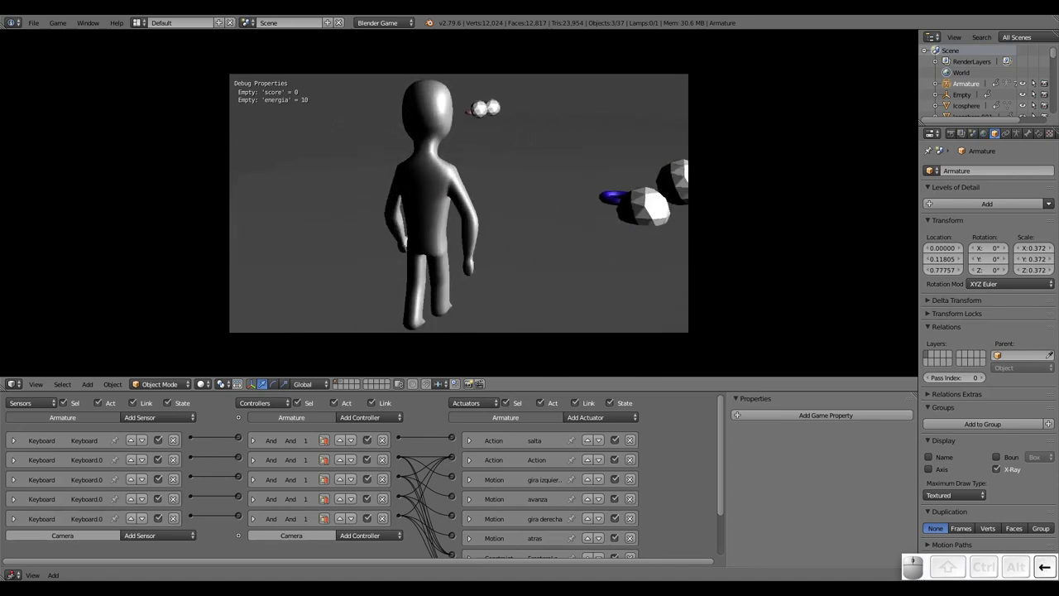
key(Up)
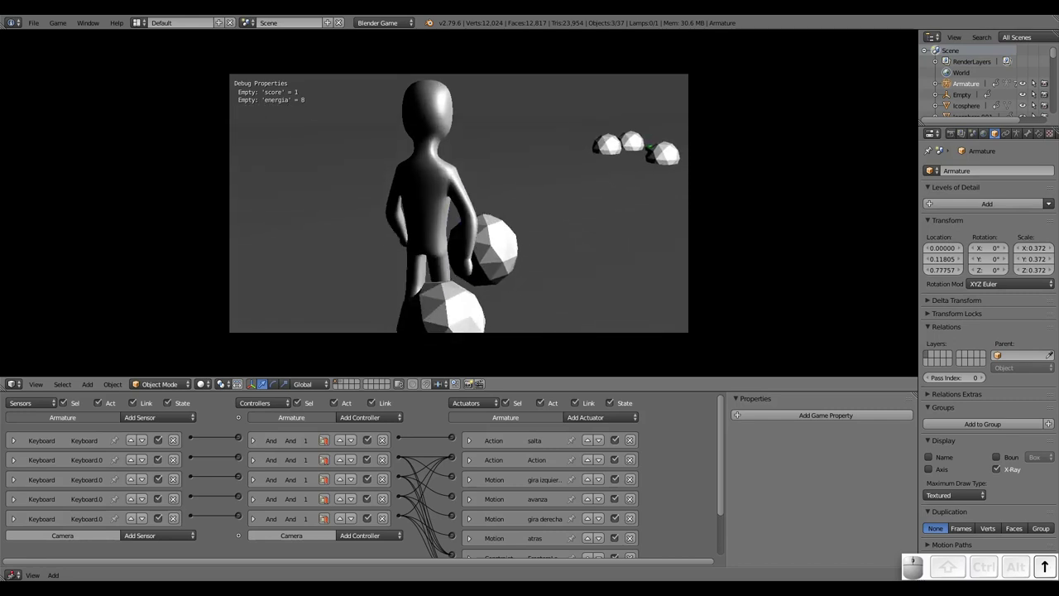
key(Escape)
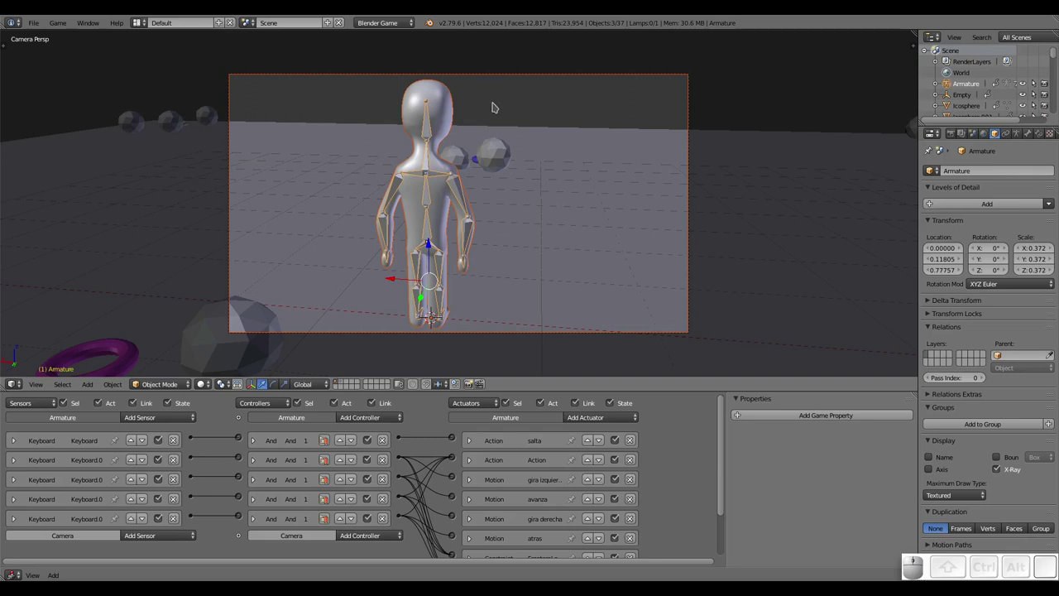
Pull the Camera back along its local Z axis so it frames the whole character and level
right_click(518, 77)
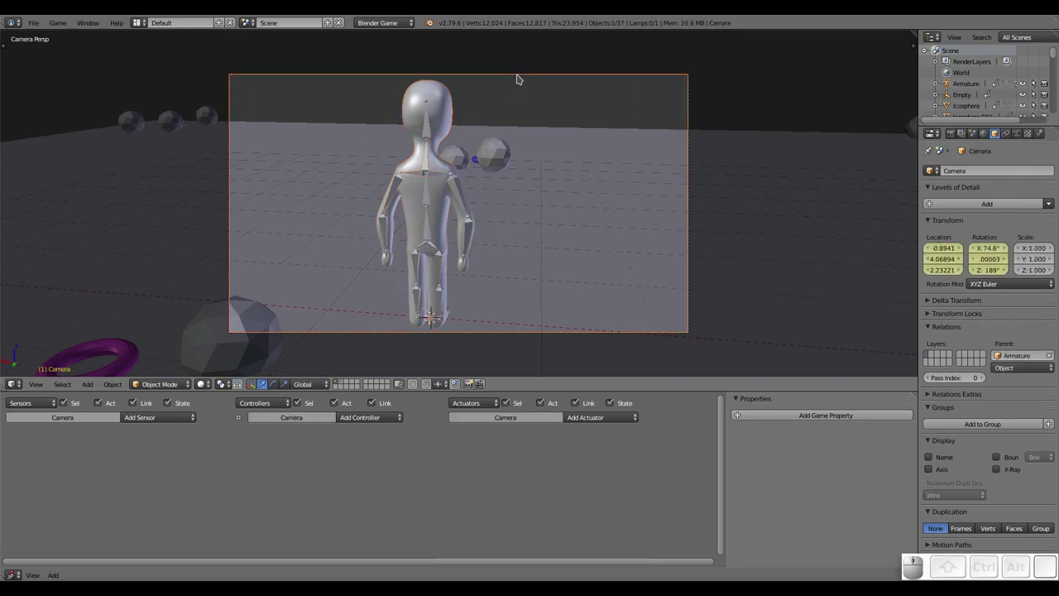
key(g)
middle_click(522, 94)
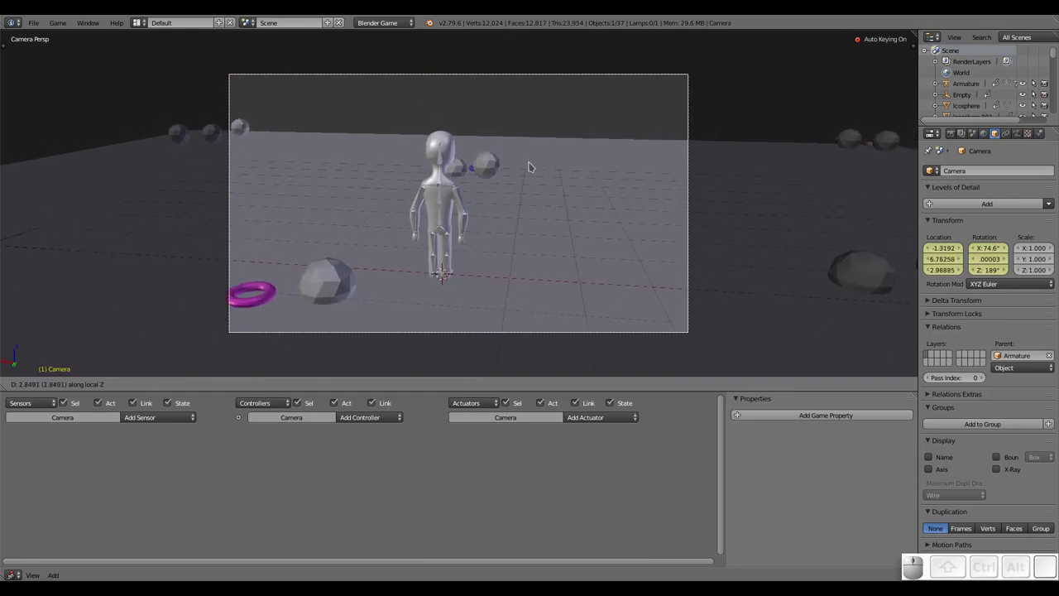
click(533, 161)
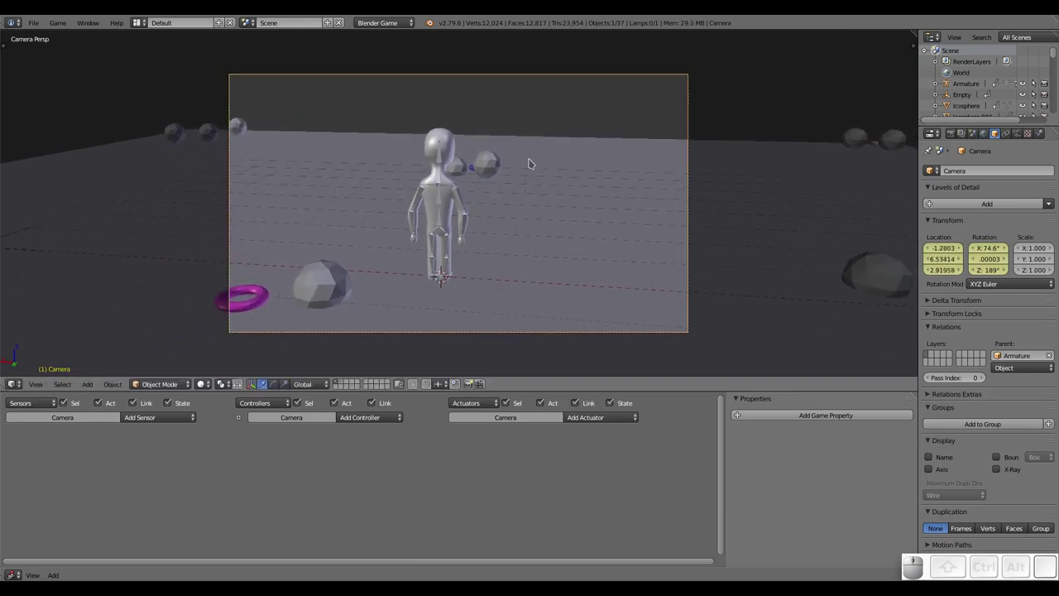
Run the game, walk the character around toward the balls with the camera following, then exit
key(p)
key(Left)
key(Up)
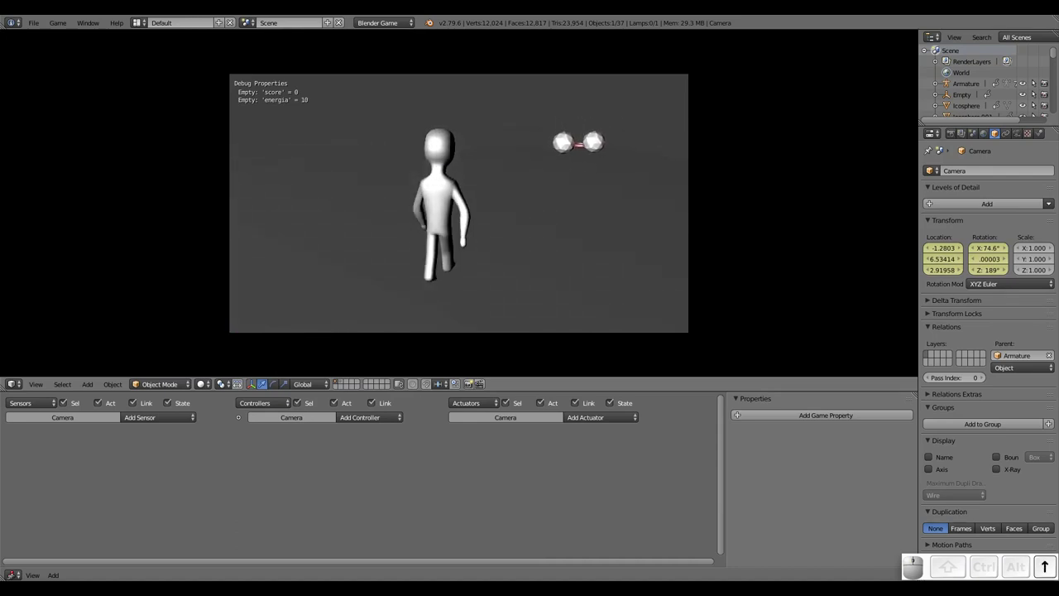
key(Left)
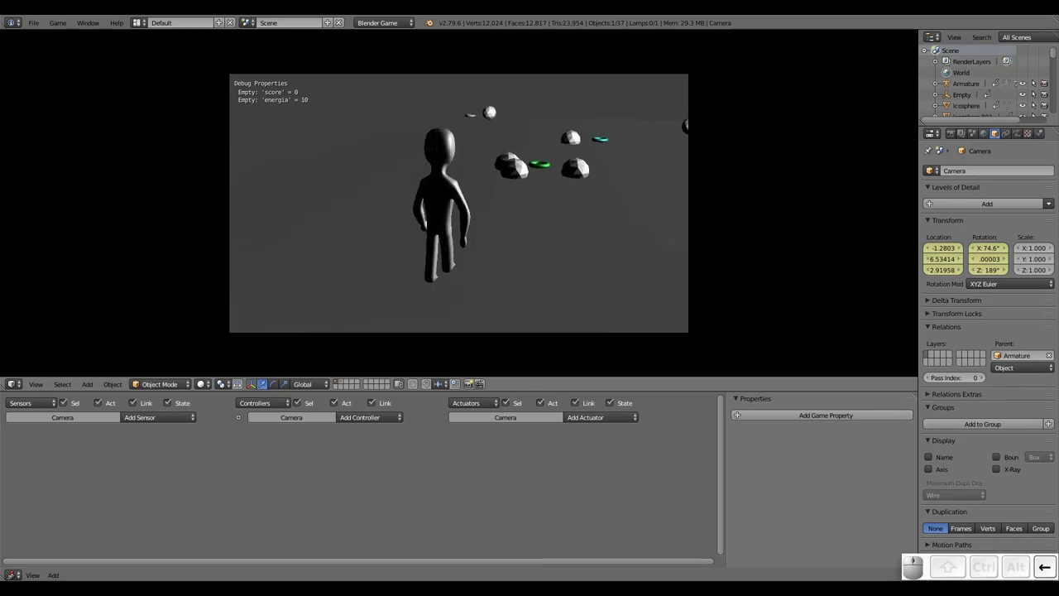
key(Up)
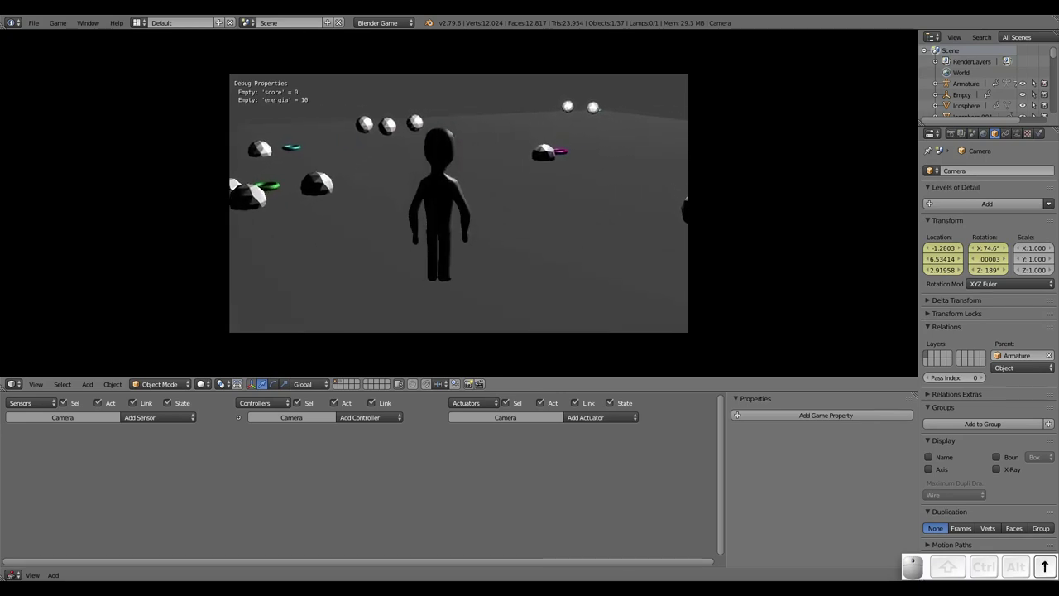
key(Right)
key(Up)
key(Right)
key(Left)
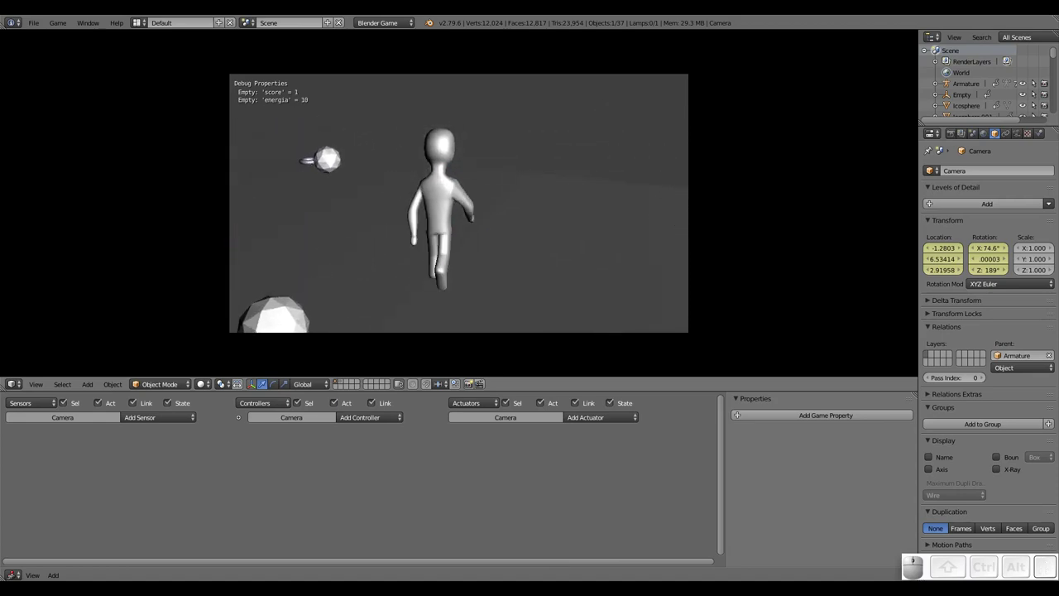
key(Down)
key(Escape)
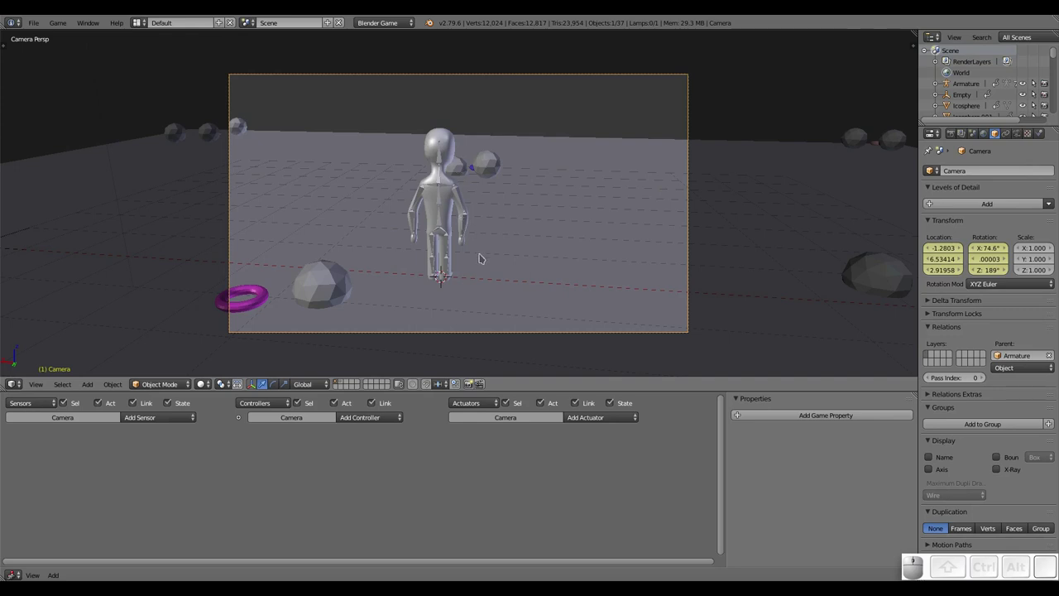
Raise the camera along Z, rotate it down toward the character, and start the game
key(g)
key(z)
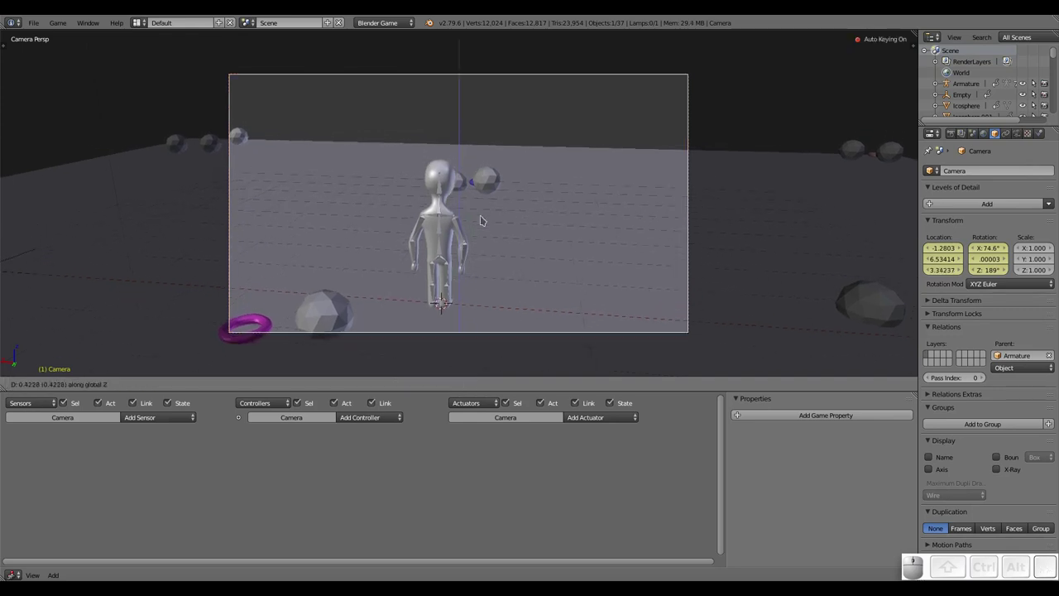
click(485, 177)
key(r)
click(551, 212)
key(p)
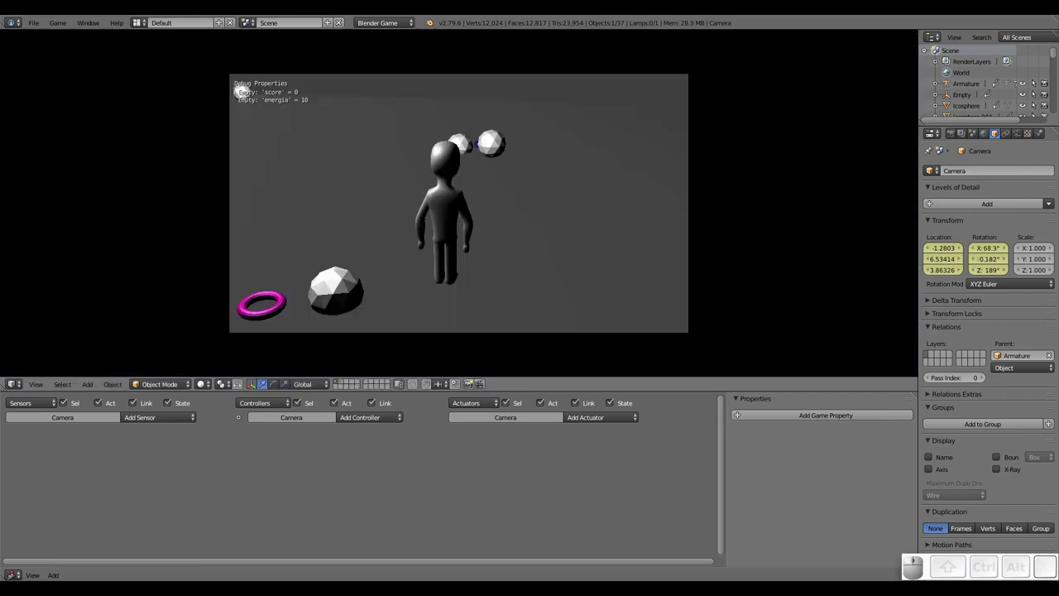
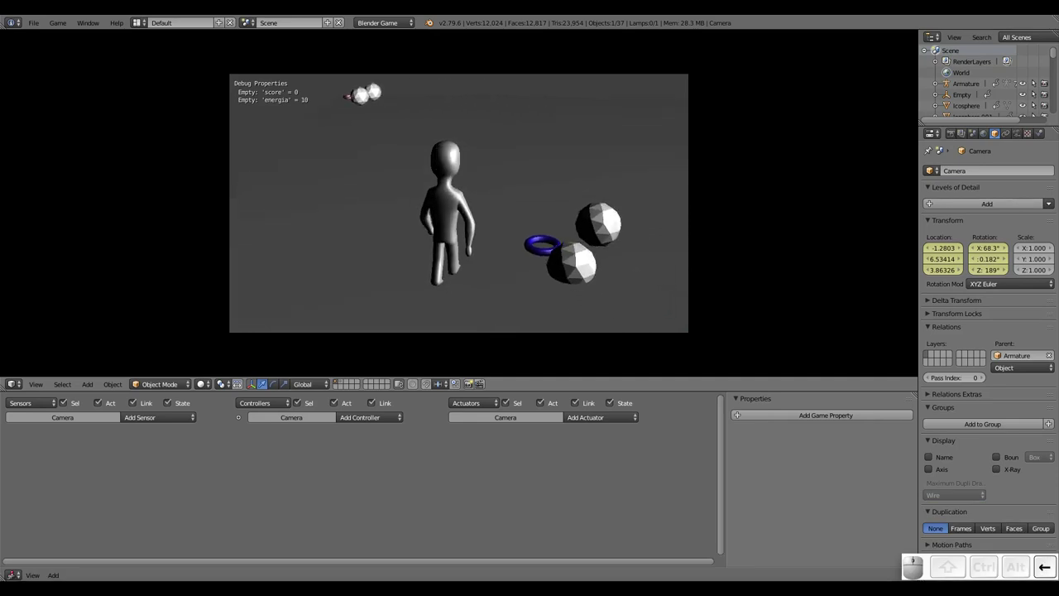
Walk the character around to check the new camera angle, reaching score 1, then exit the game
key(Up)
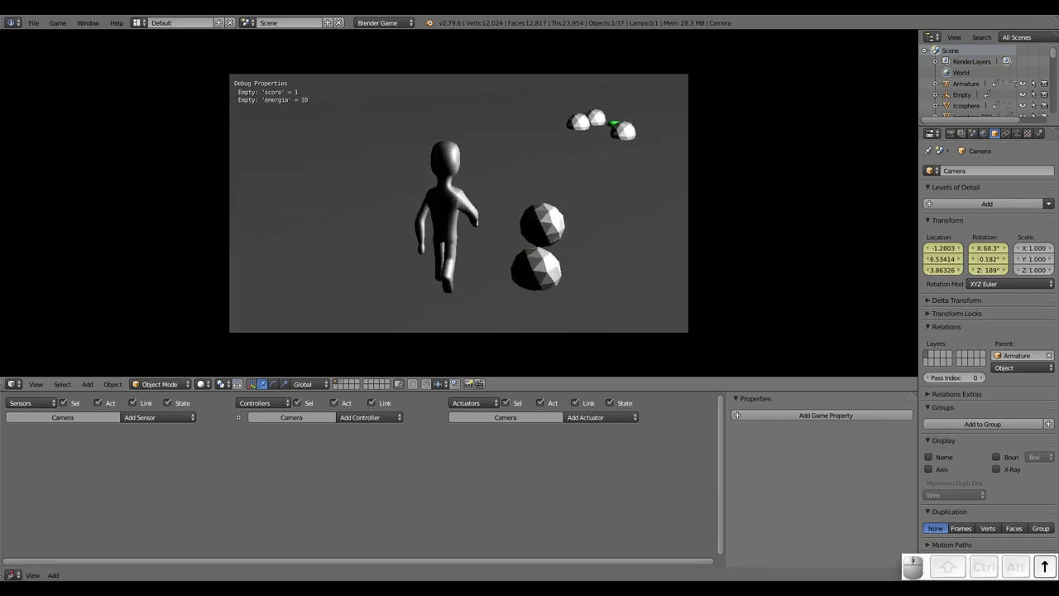
key(Left)
key(Right)
key(Up)
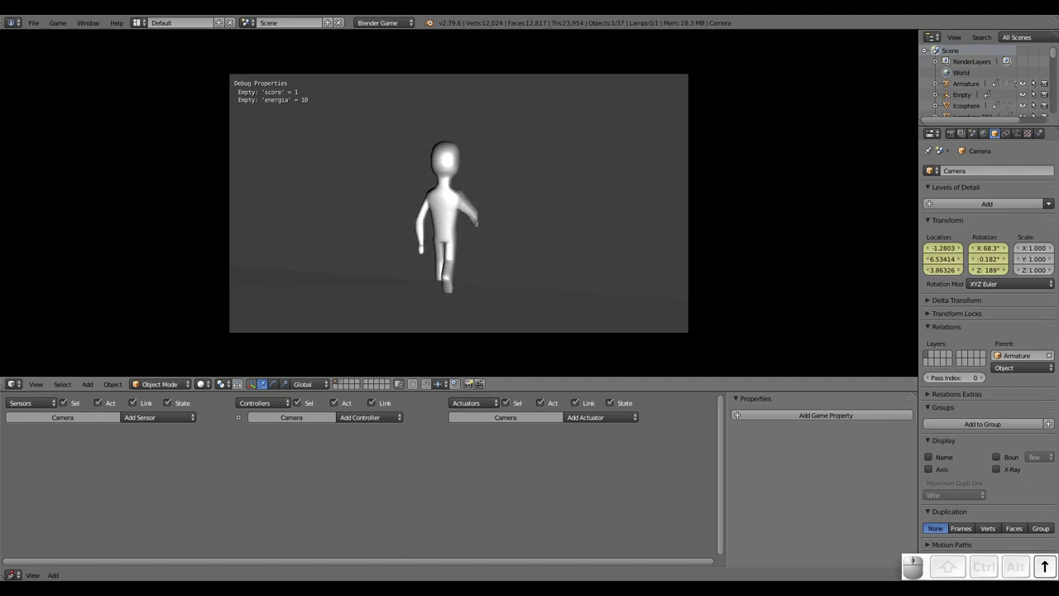
key(Escape)
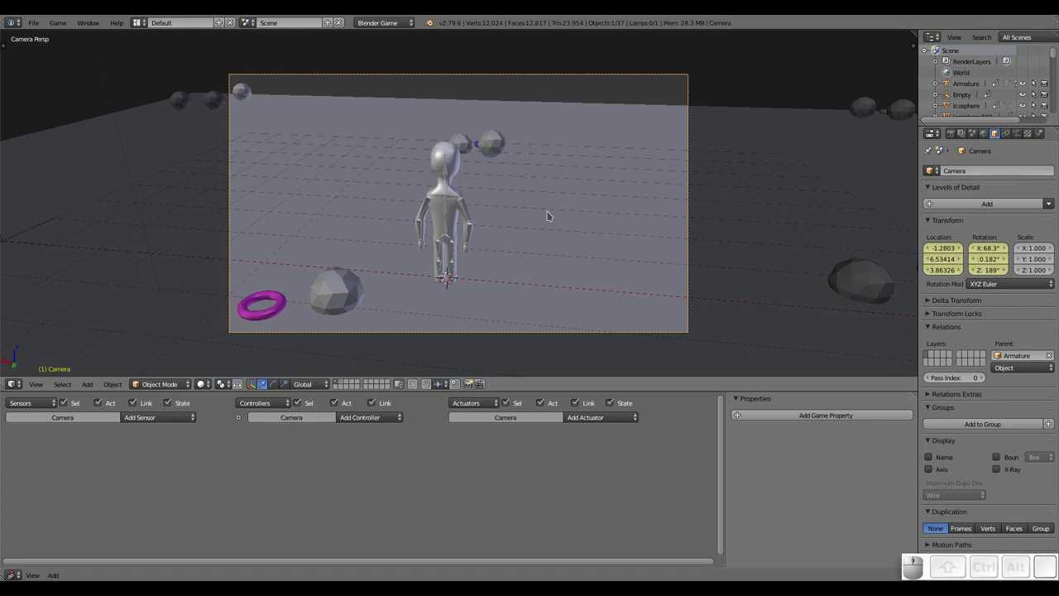
key(p)
Steer the character around the scene with the arrow keys while the camera follows
key(Left)
key(Up)
key(Right)
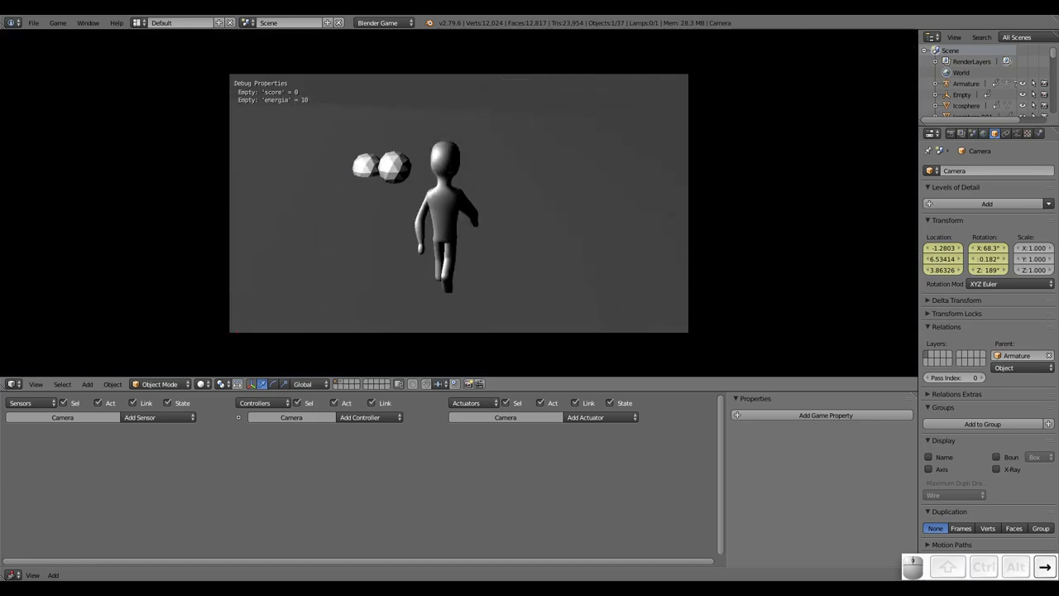
key(Up)
key(Right)
key(Left)
key(Up)
key(Left)
key(Right)
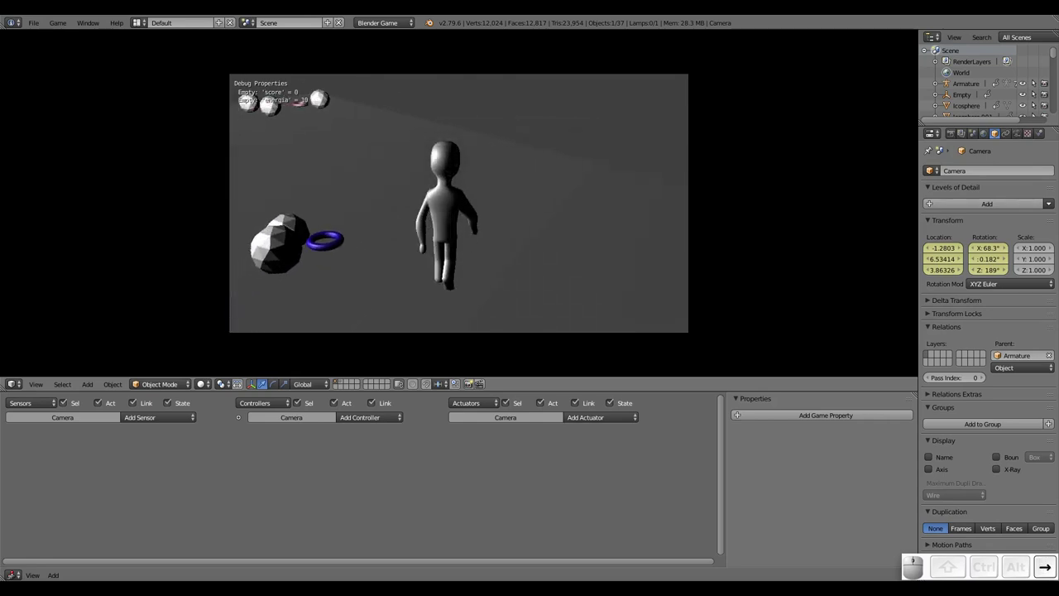
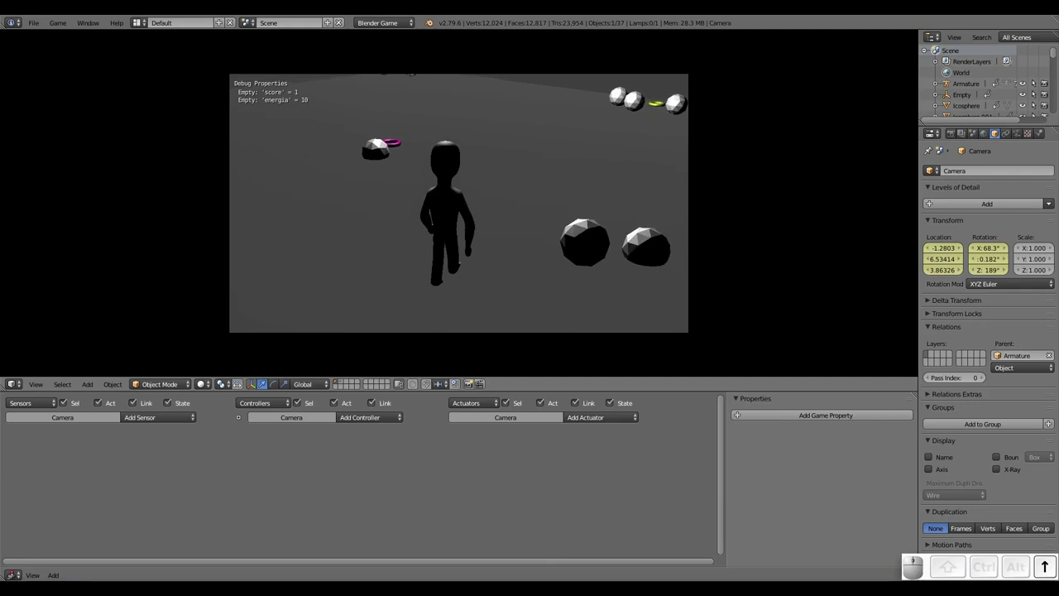
Walk the character into the balls to reach score 2, then end the game with Esc
key(Right)
key(Up)
key(Right)
key(Up)
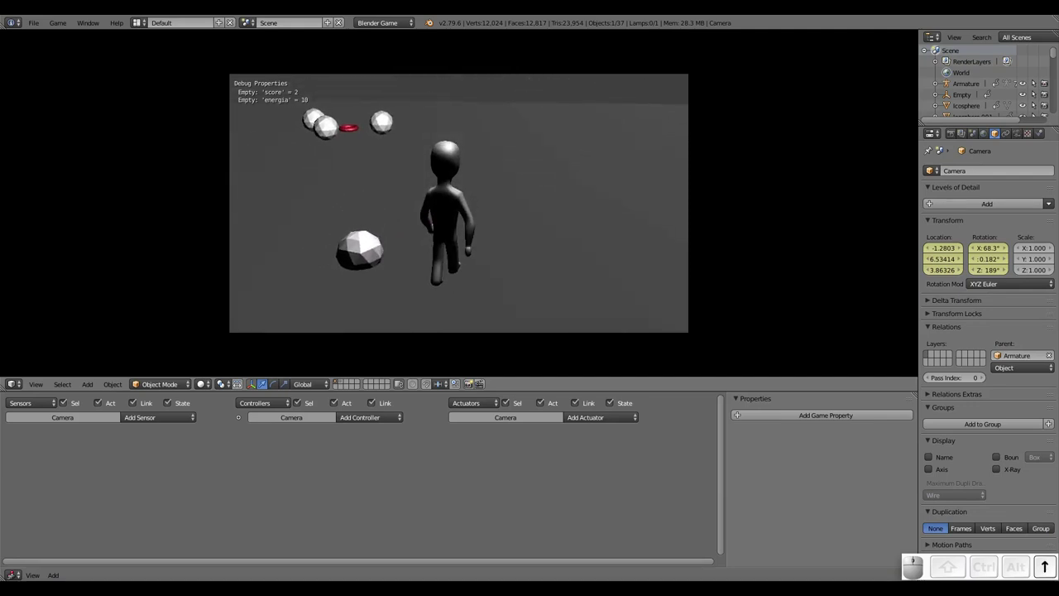
key(Escape)
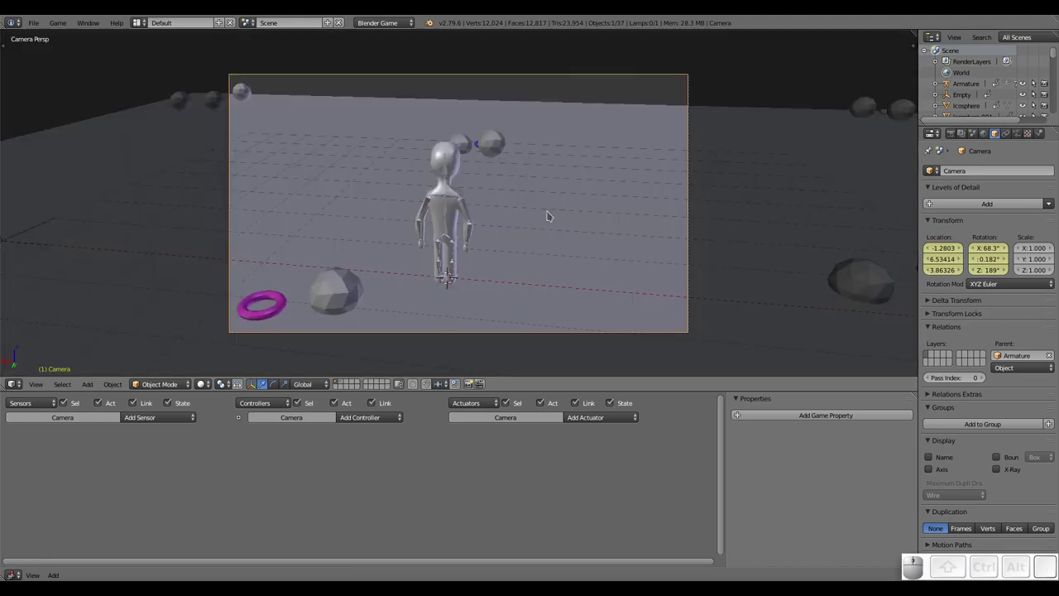